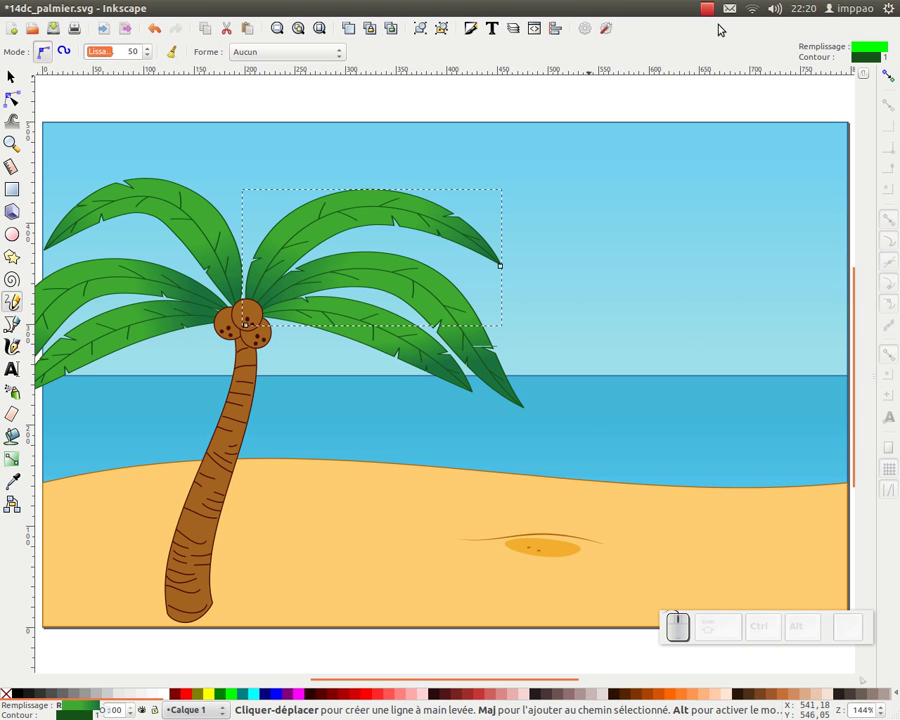
- Draw a freehand bright green leaf outline with a short stem on the blank canvas
click(21, 97)
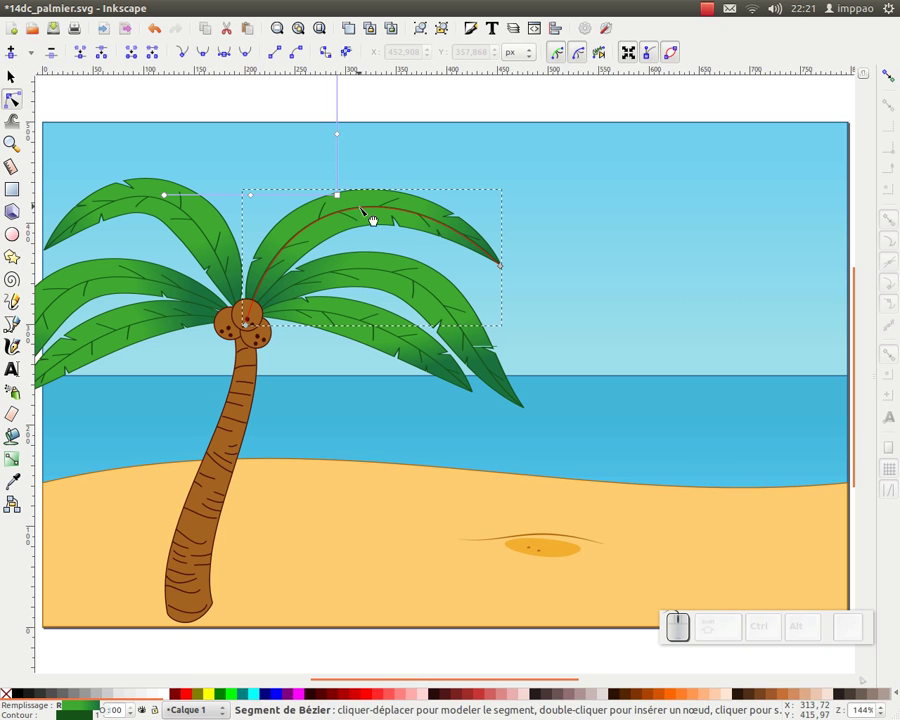
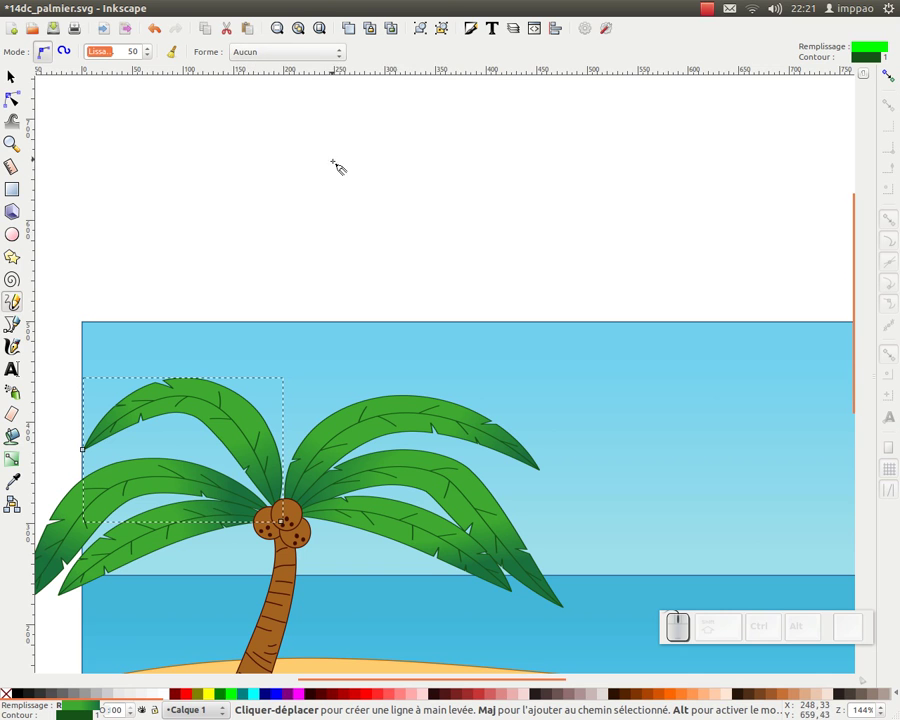
click(352, 176)
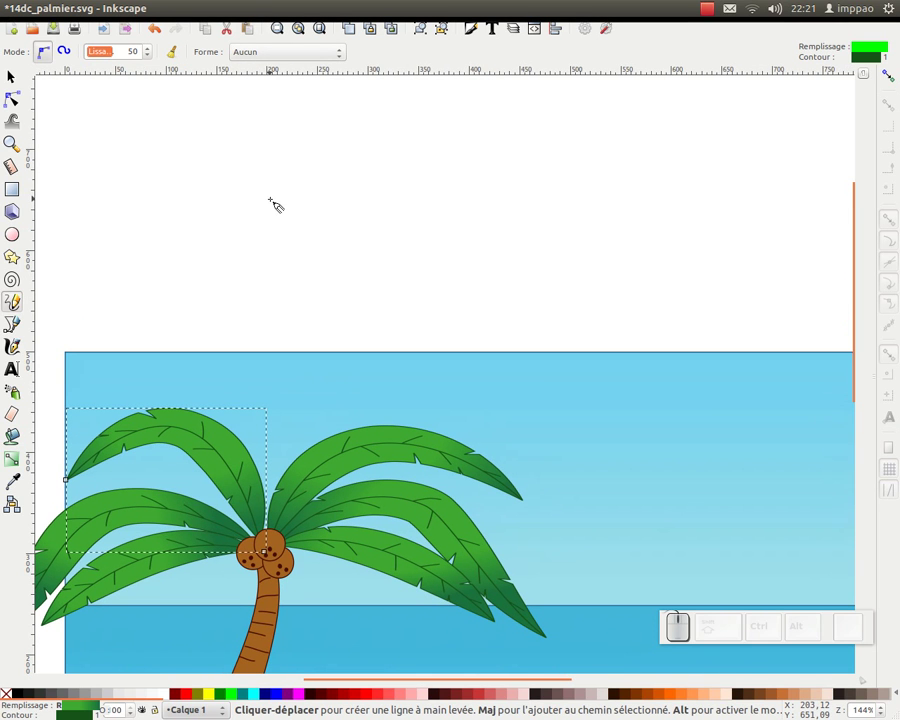
drag(286, 203, 515, 219)
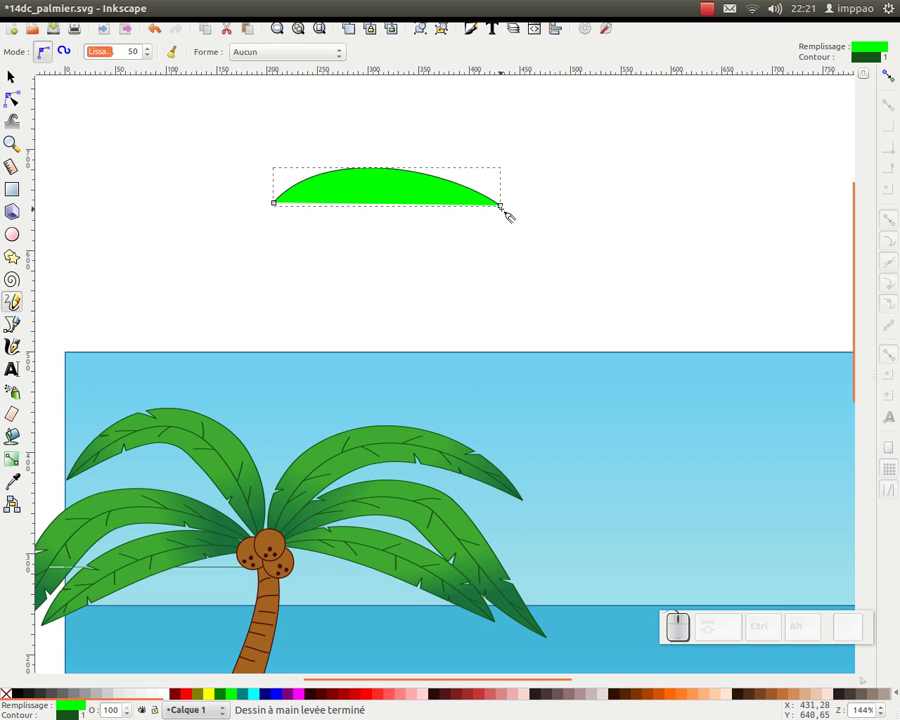
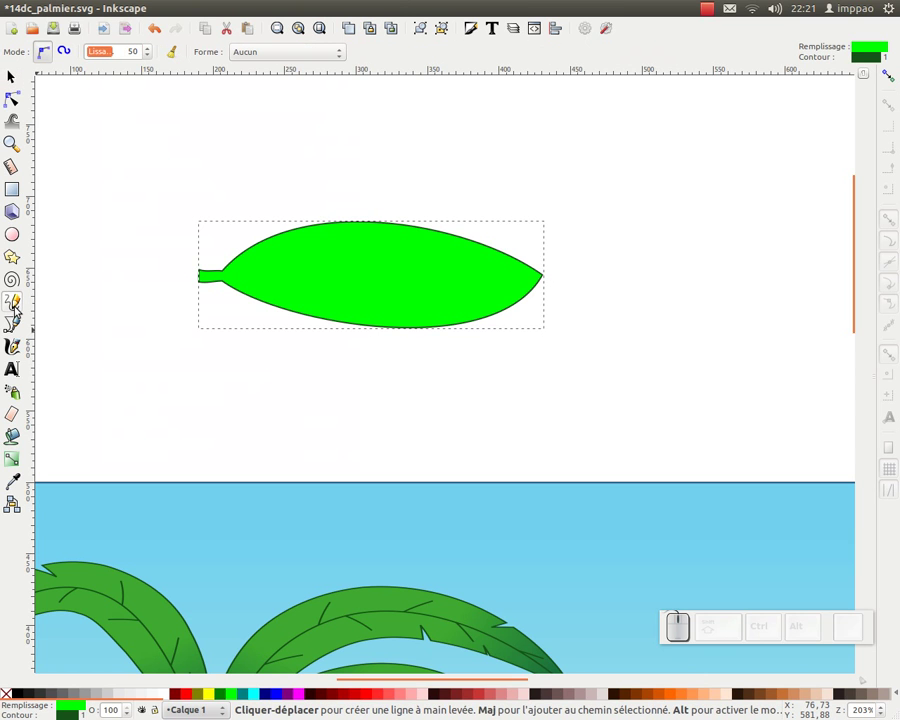
- Set the Pencil shape to 'From clipboard' and draw a dark green leaf-shaped stroke above the leaf
click(311, 52)
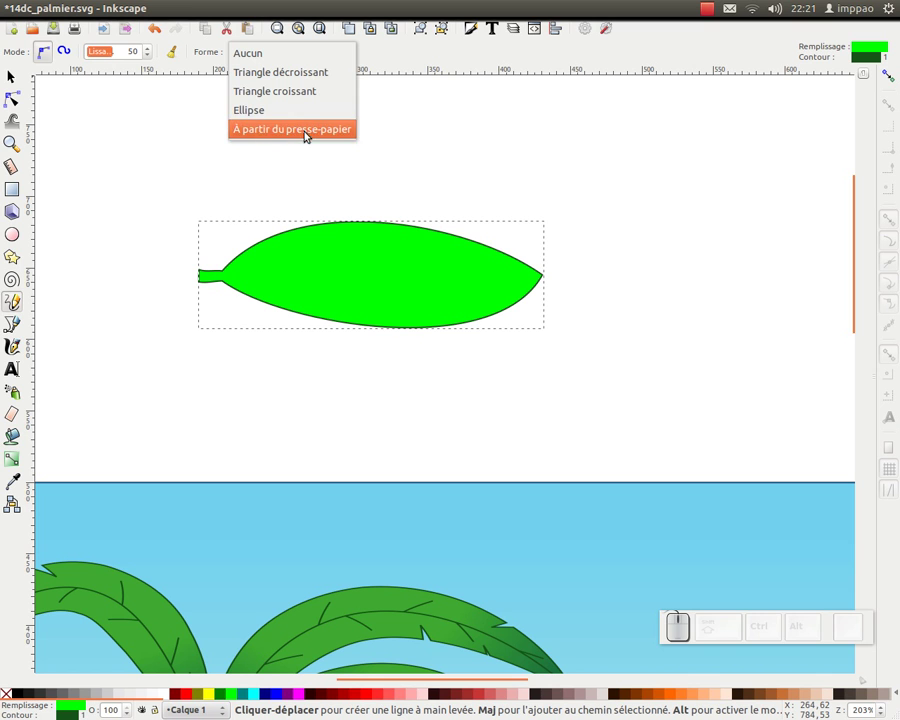
click(291, 134)
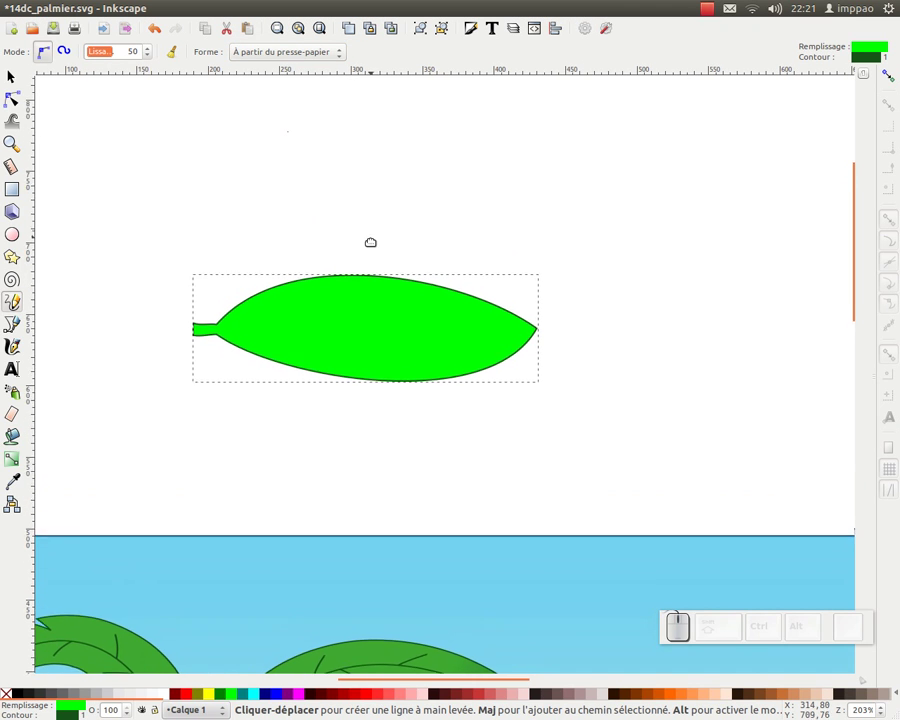
drag(197, 213, 220, 227)
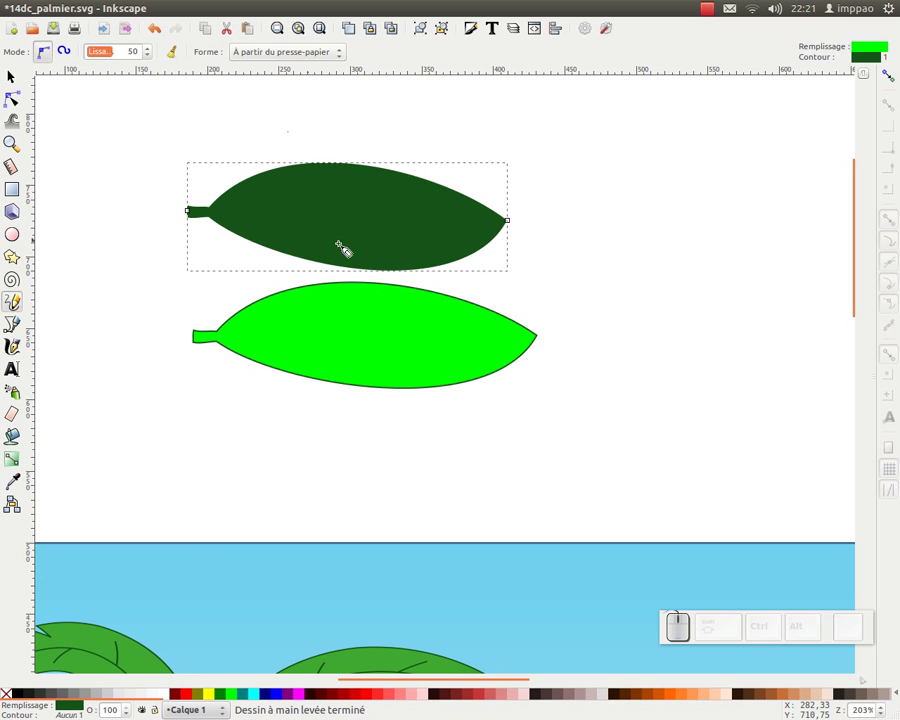
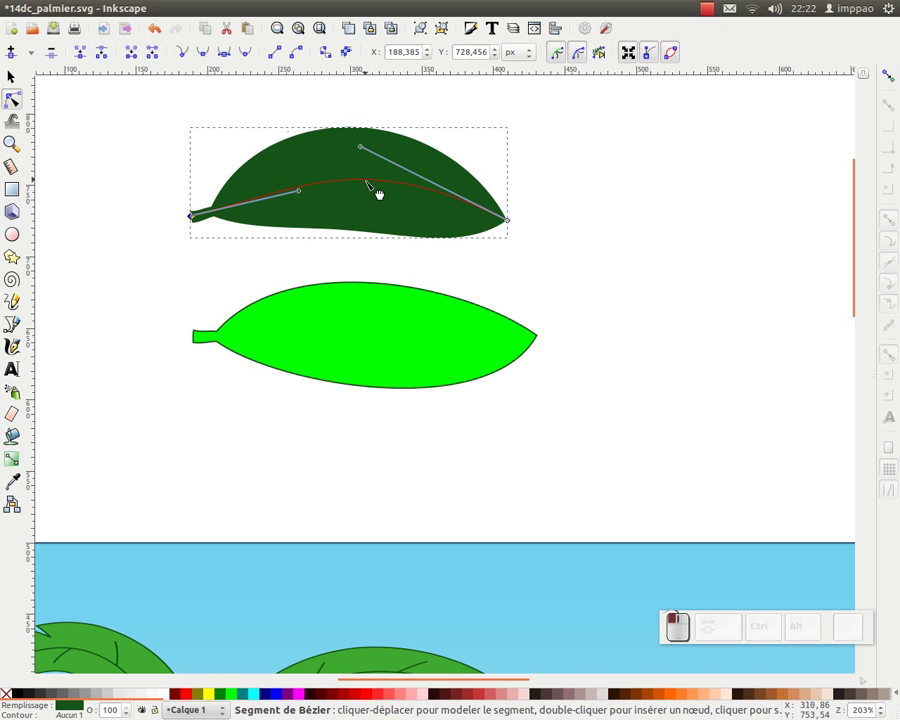
- Select the dark leaf's spine nodes, make its segments straight lines, and reshape the path
click(330, 220)
click(552, 189)
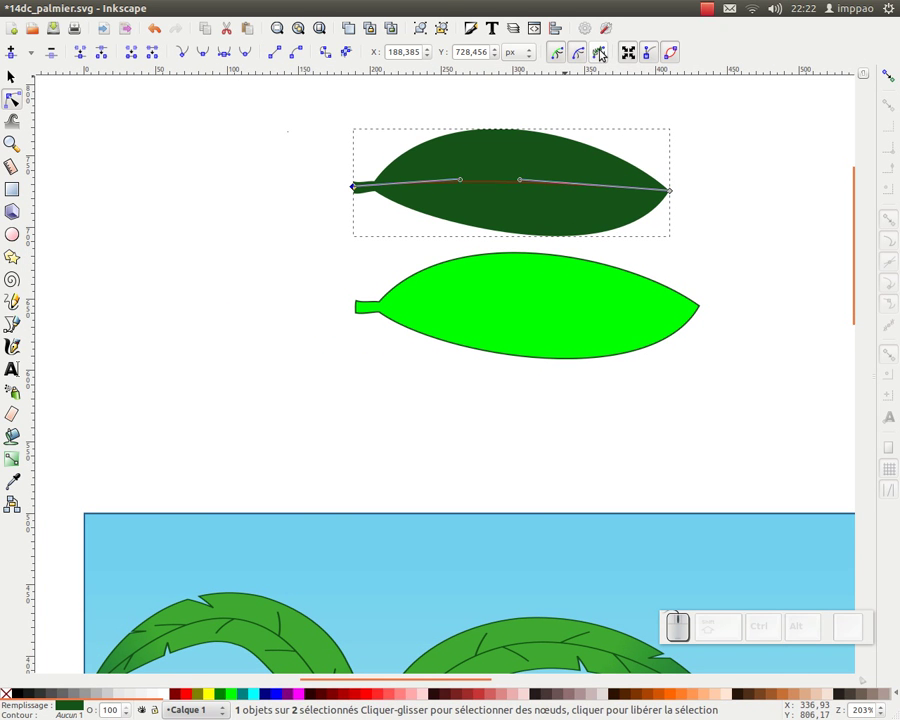
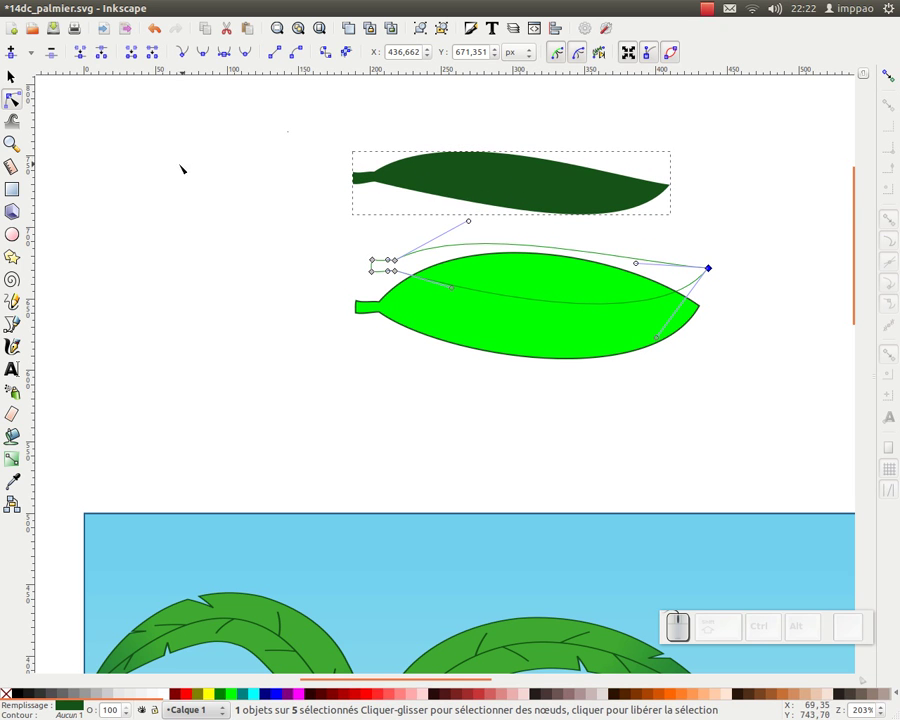
click(390, 261)
key(ctrl+z)
drag(474, 208, 407, 276)
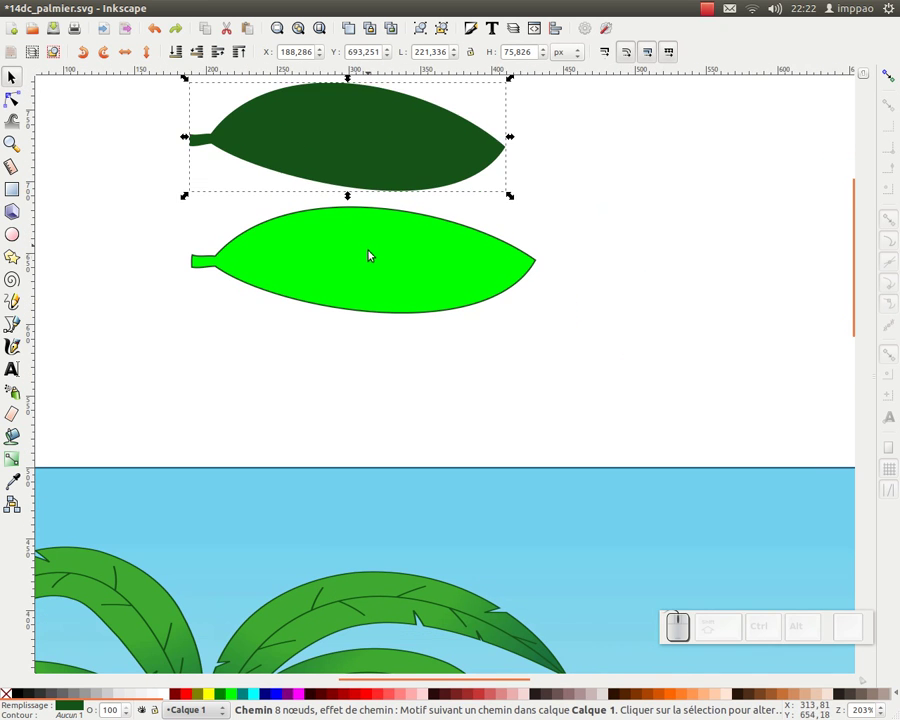
- Draw a plain straight Pencil line from the bright green leaf's stem to its tip
click(374, 265)
click(407, 433)
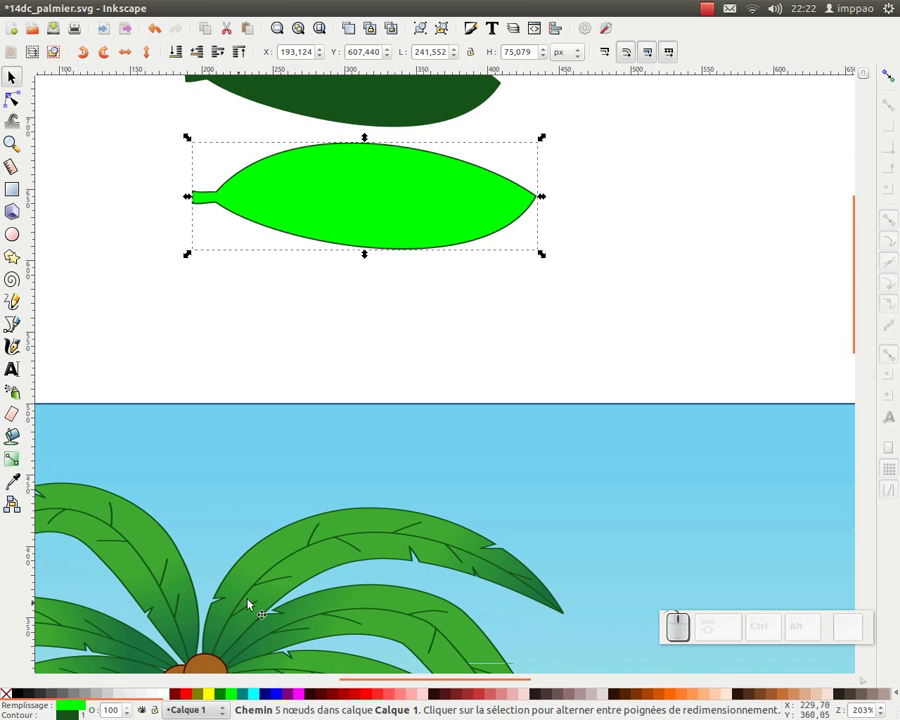
click(314, 364)
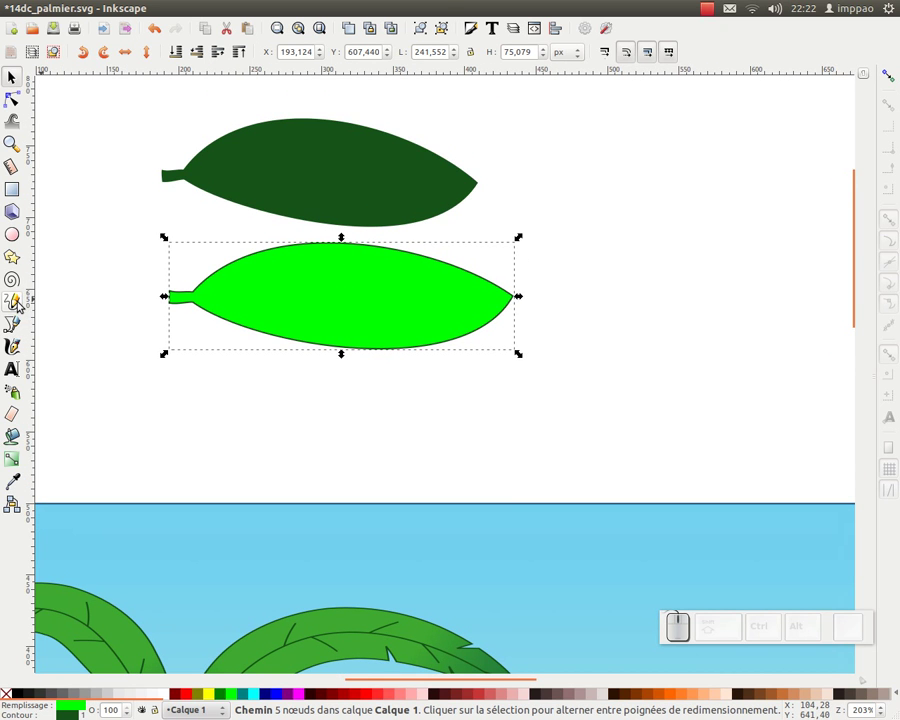
click(20, 301)
drag(328, 49, 182, 333)
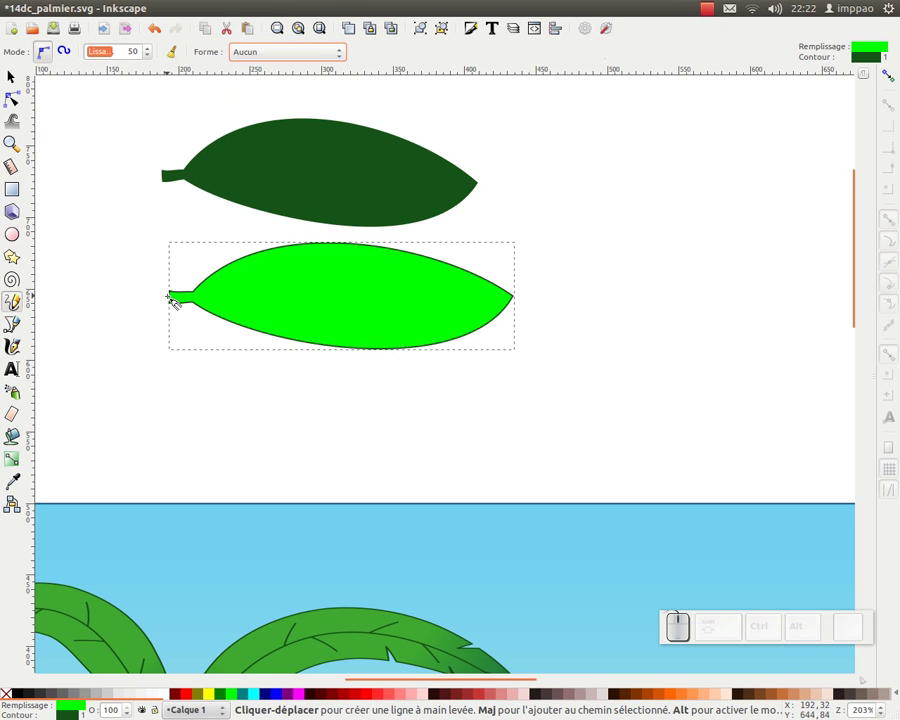
click(178, 299)
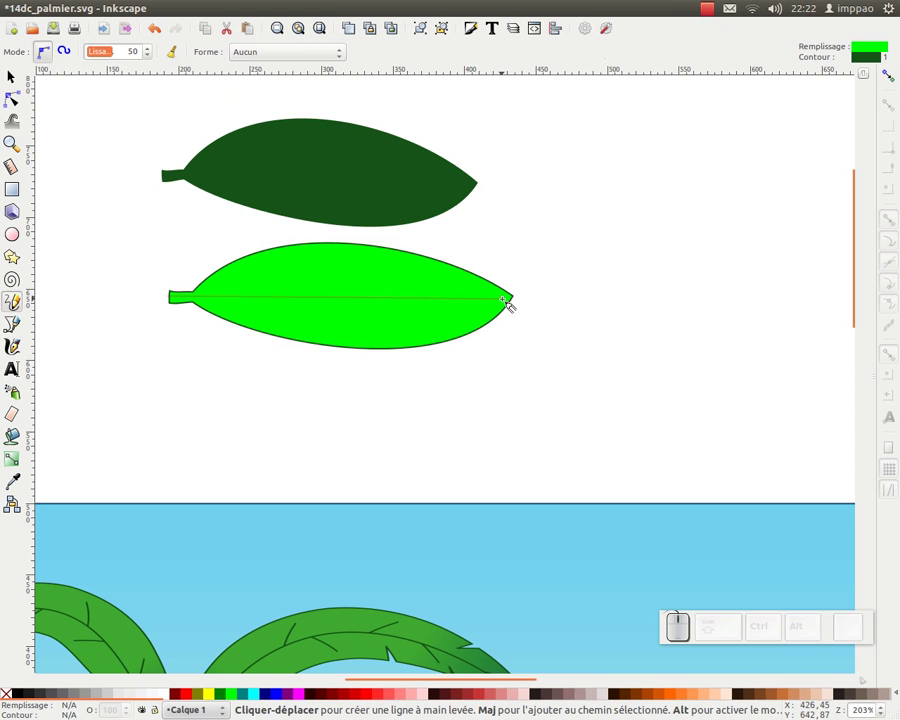
click(511, 303)
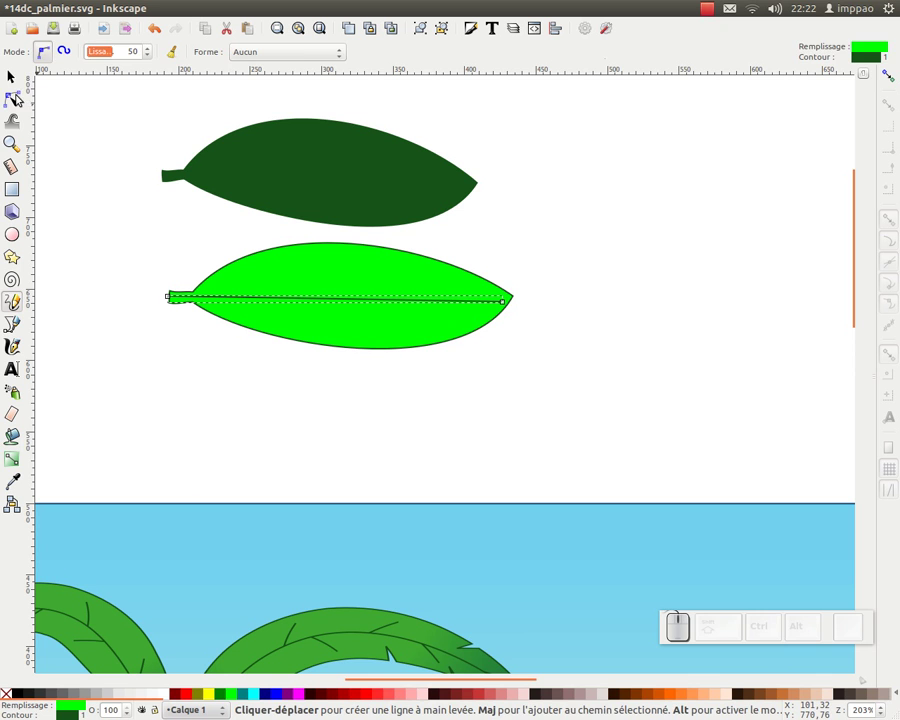
- Select the leaf and the line together and start a Path Difference to cut the vein
click(15, 78)
drag(130, 409, 317, 15)
click(282, 14)
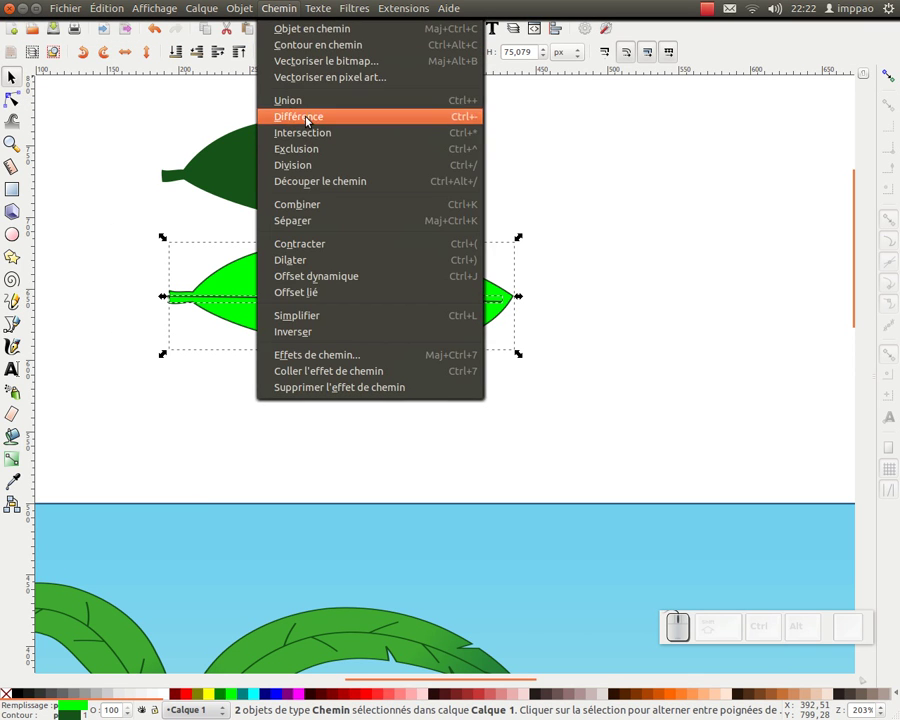
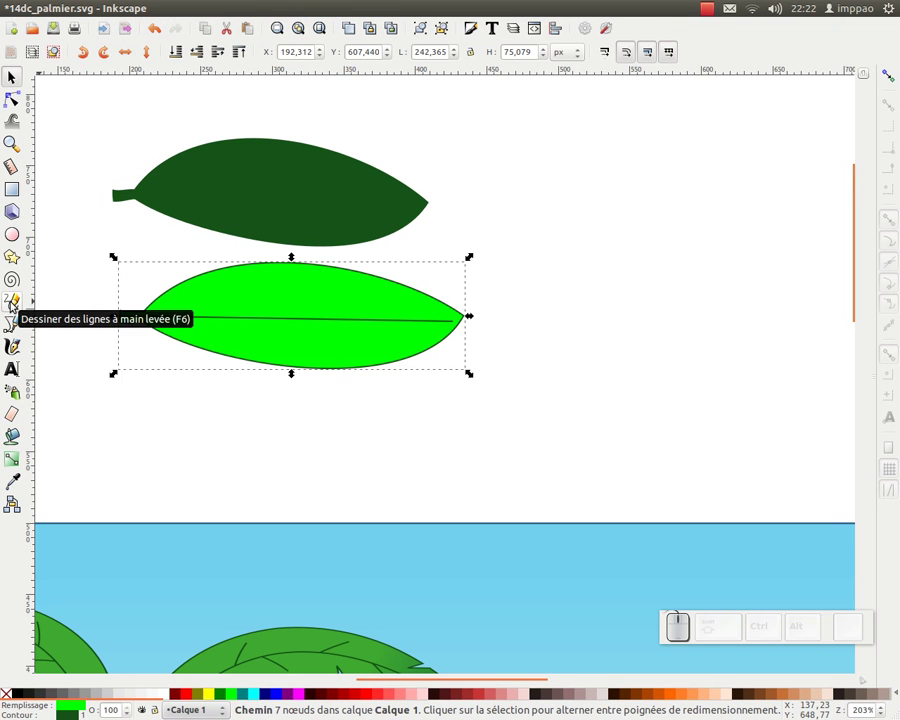
- Try a two-node Pencil line along the leaf's centre and undo it
click(13, 301)
click(397, 243)
click(709, 243)
key(ctrl+z)
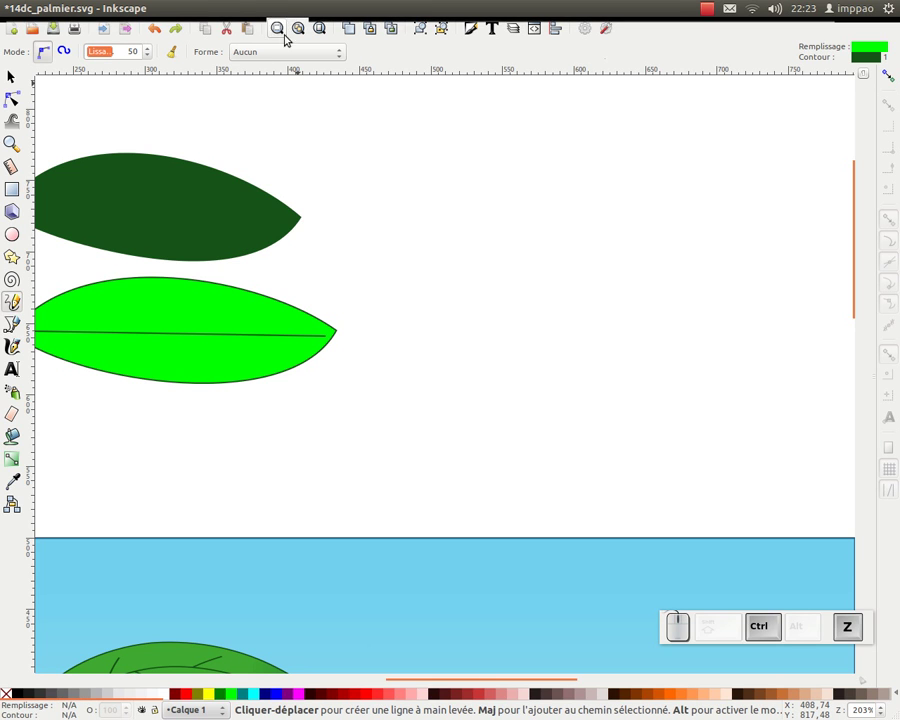
- Draw a clipboard-shaped leaf stroke on the blank canvas to the right and reveal its path
click(284, 52)
click(295, 137)
click(392, 231)
click(672, 222)
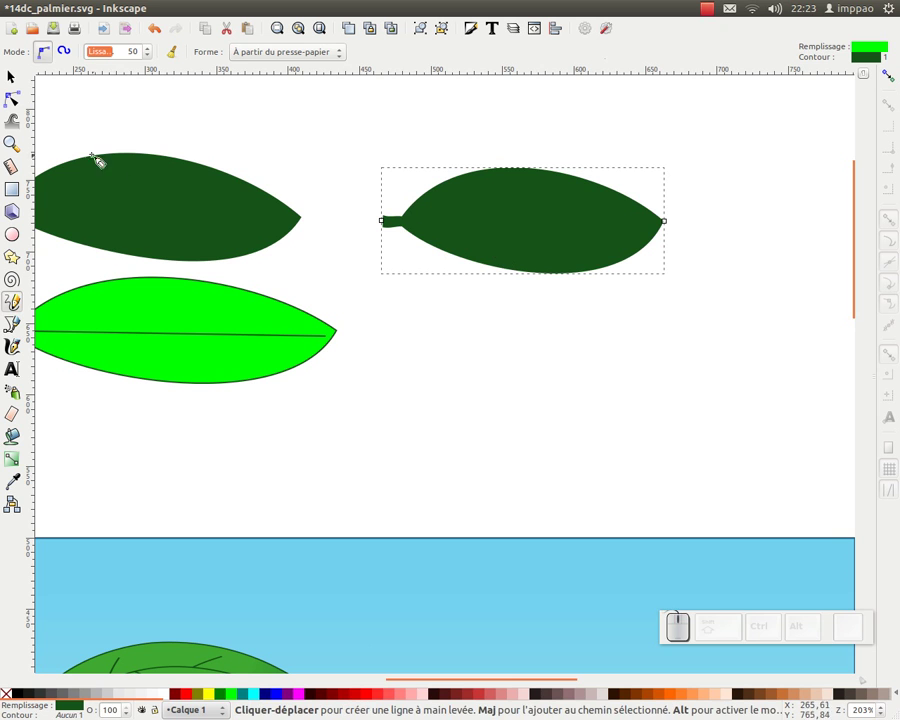
click(12, 102)
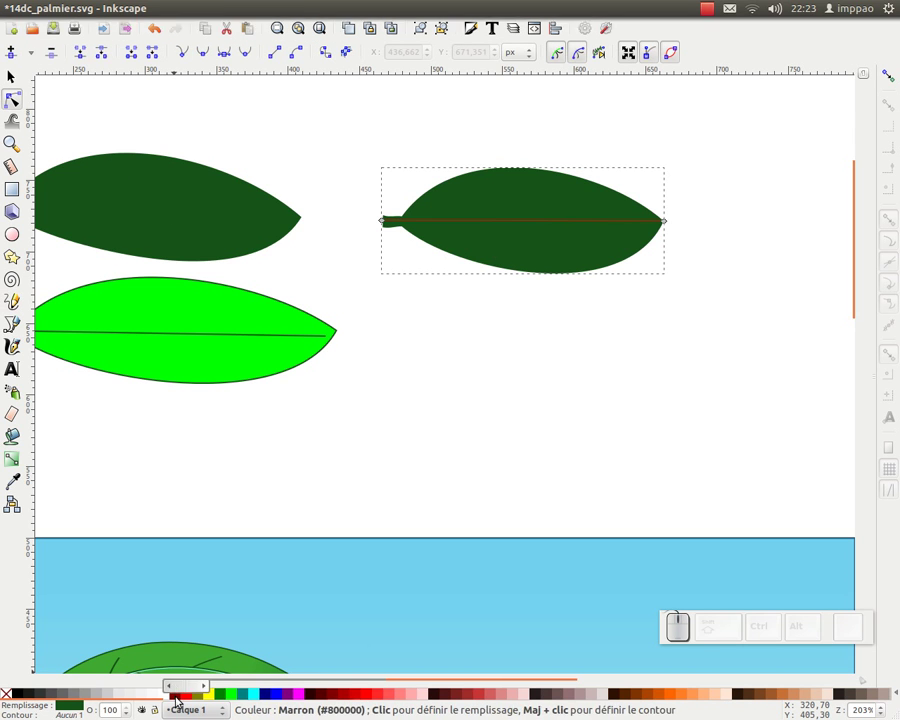
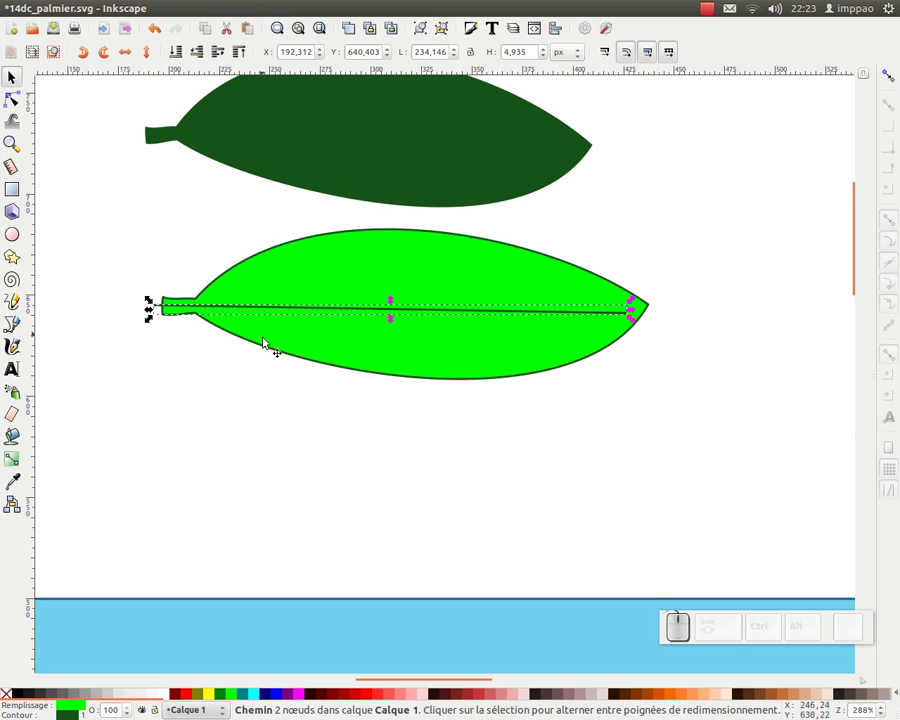
- Reveal the dark green leaf's path with the Node tool
click(19, 95)
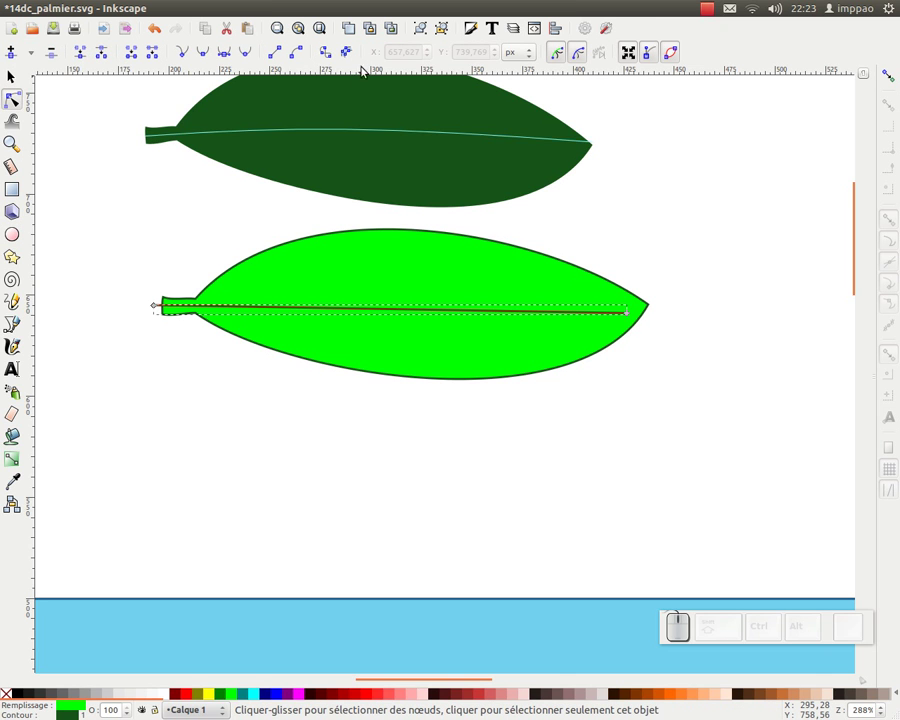
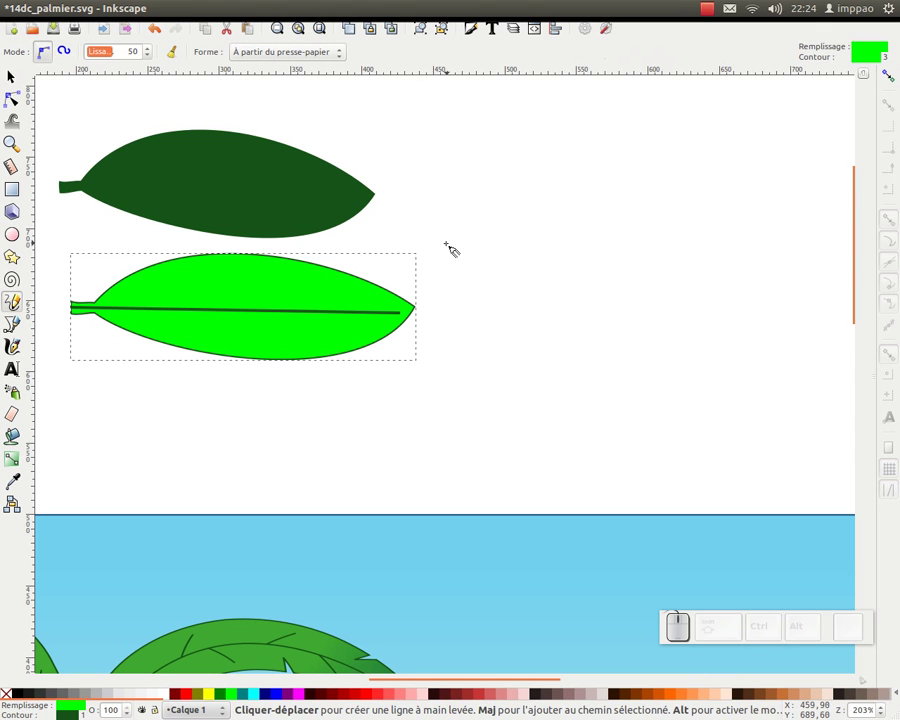
- Draw a trial leaf-shaped stroke using the clipboard shape
click(442, 249)
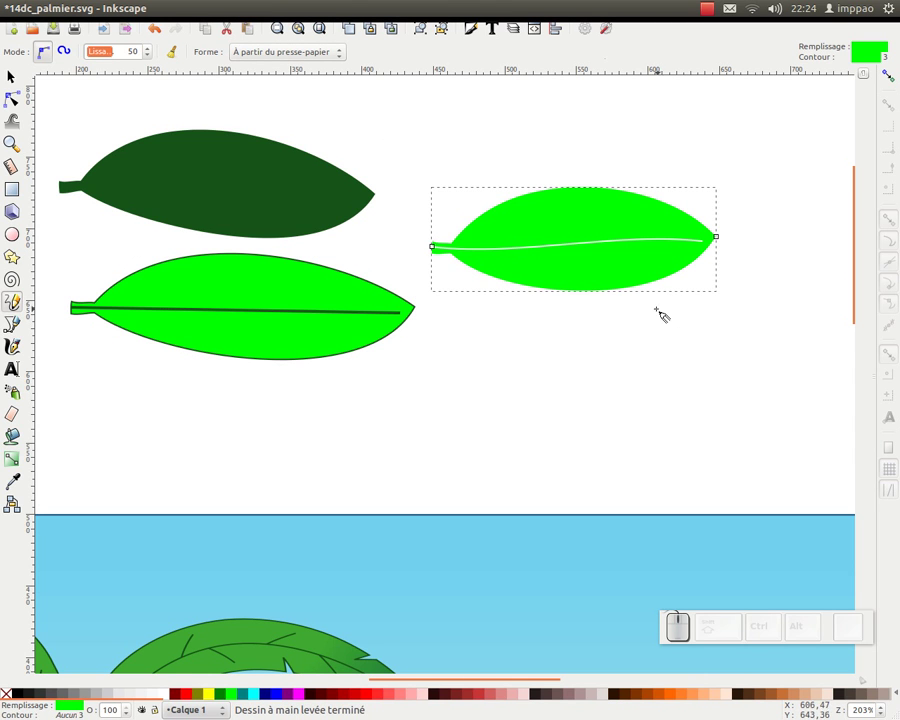
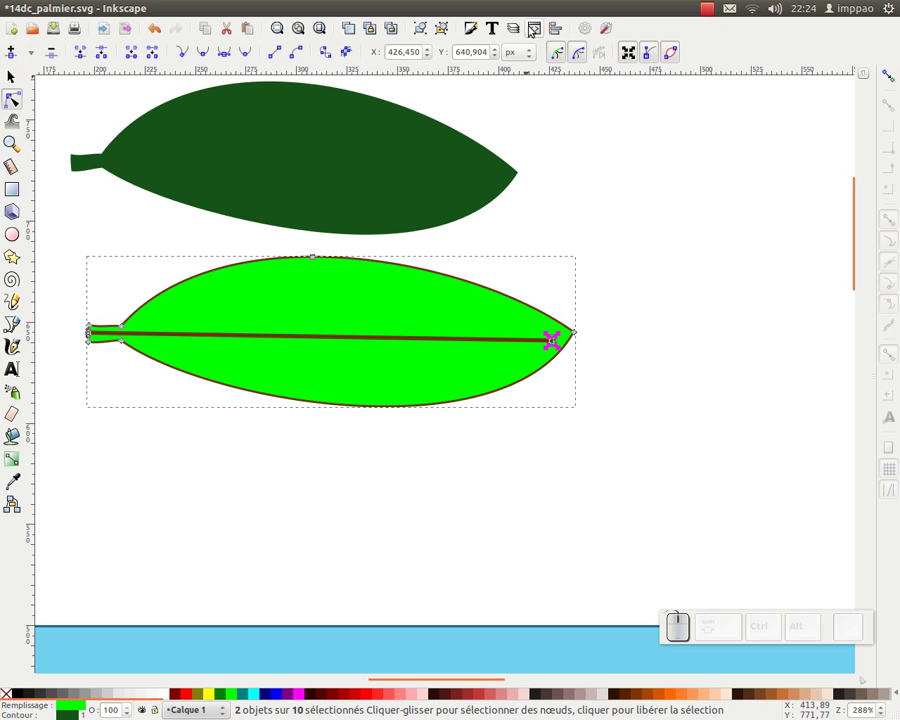
- Bring up the node alignment options for the selected vein-tip nodes
click(559, 26)
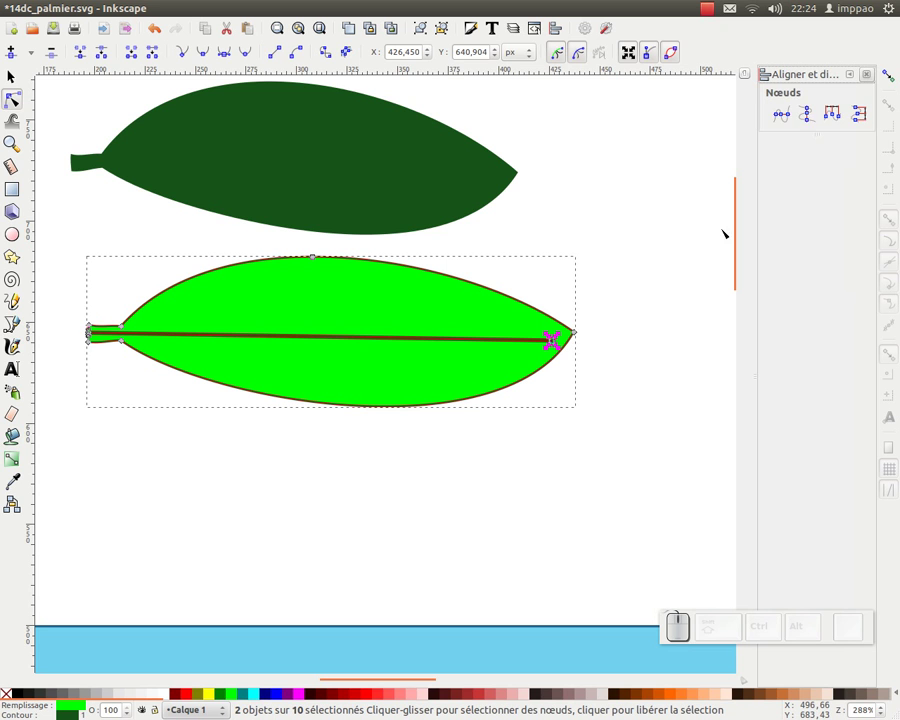
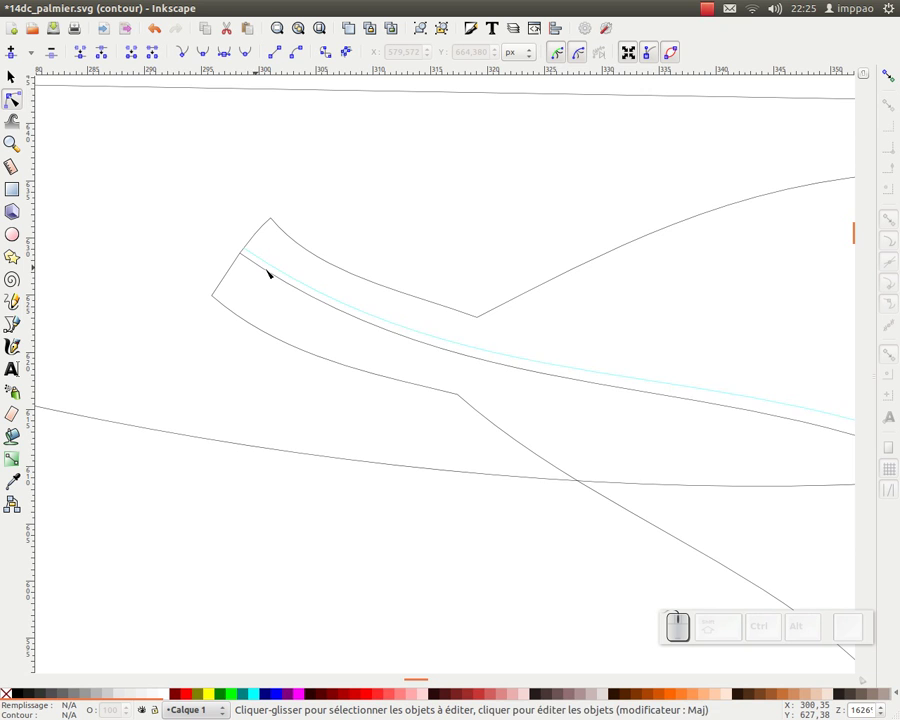
- Zoom out to see both leaves
key(KP_Subtract)
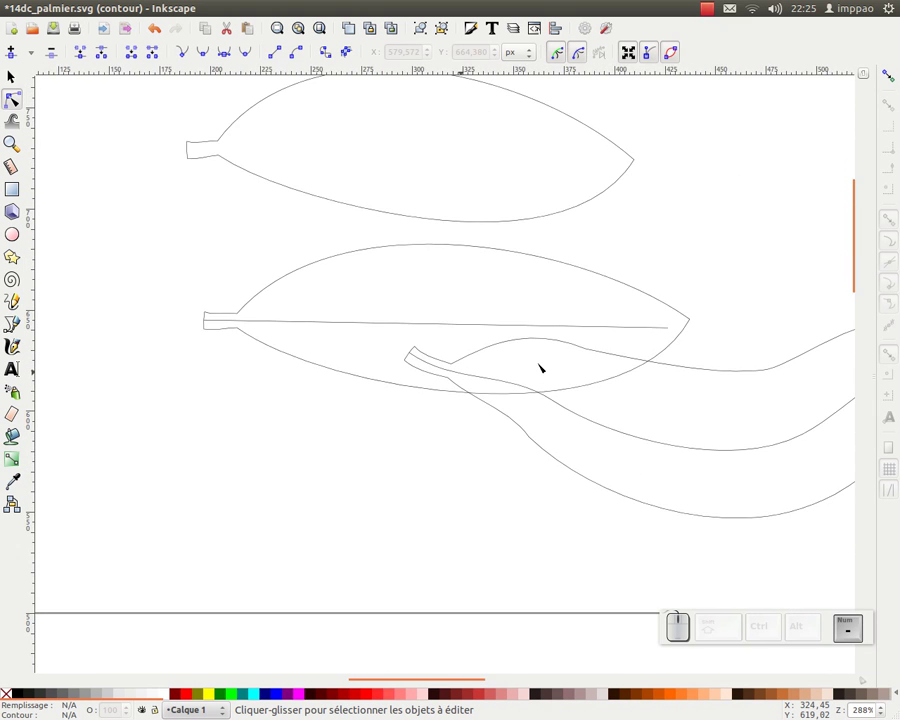
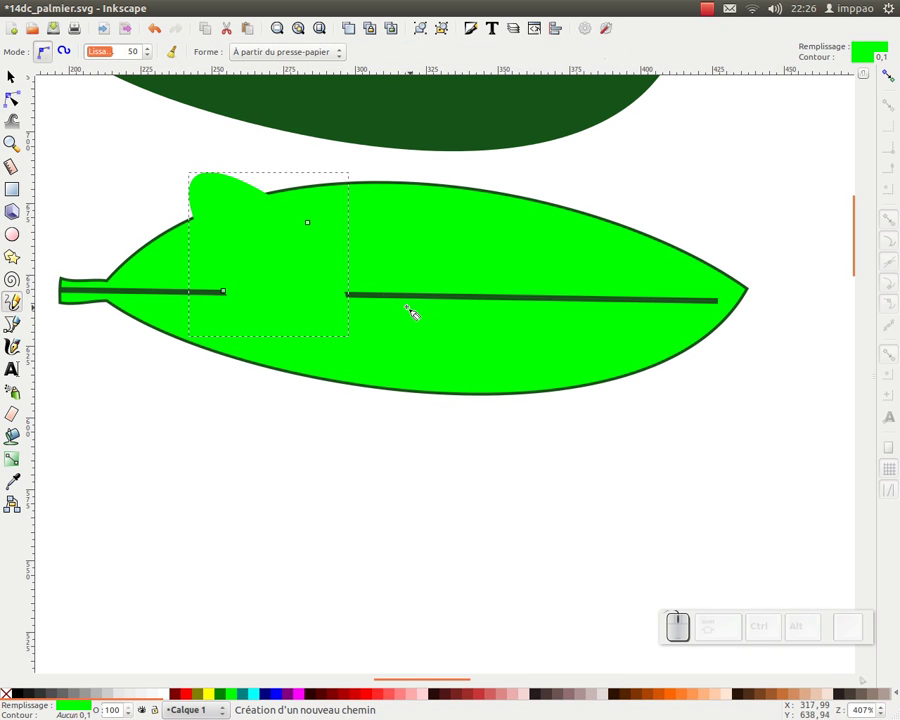
- Remove the blob stroke, set Pencil shape to None, and draw a diagonal vein line from the midrib
key(ctrl+z)
click(288, 51)
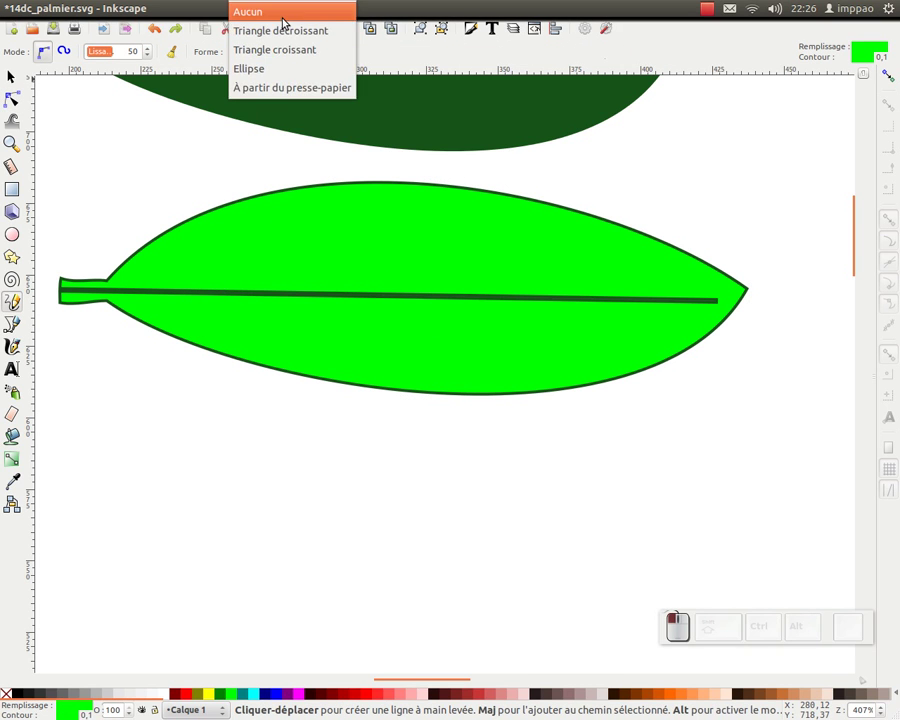
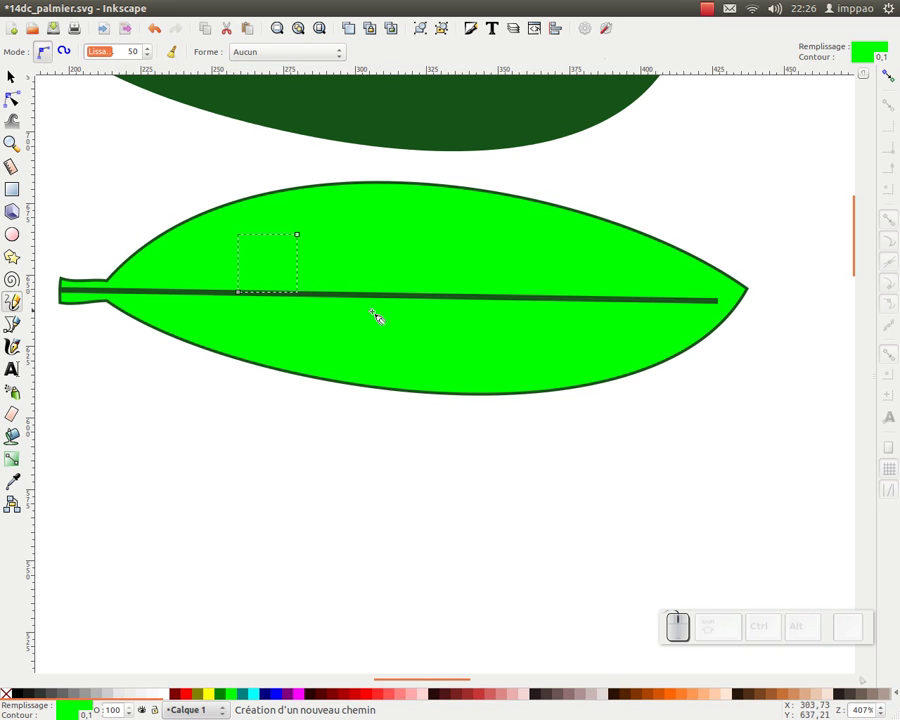
key(ctrl+z)
click(262, 297)
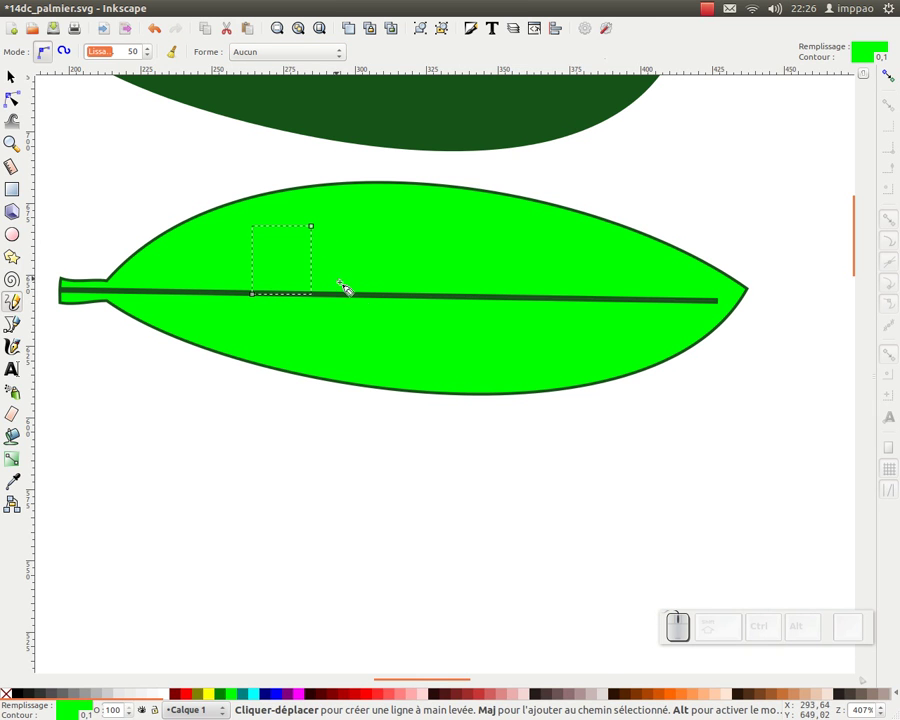
key(ctrl+z)
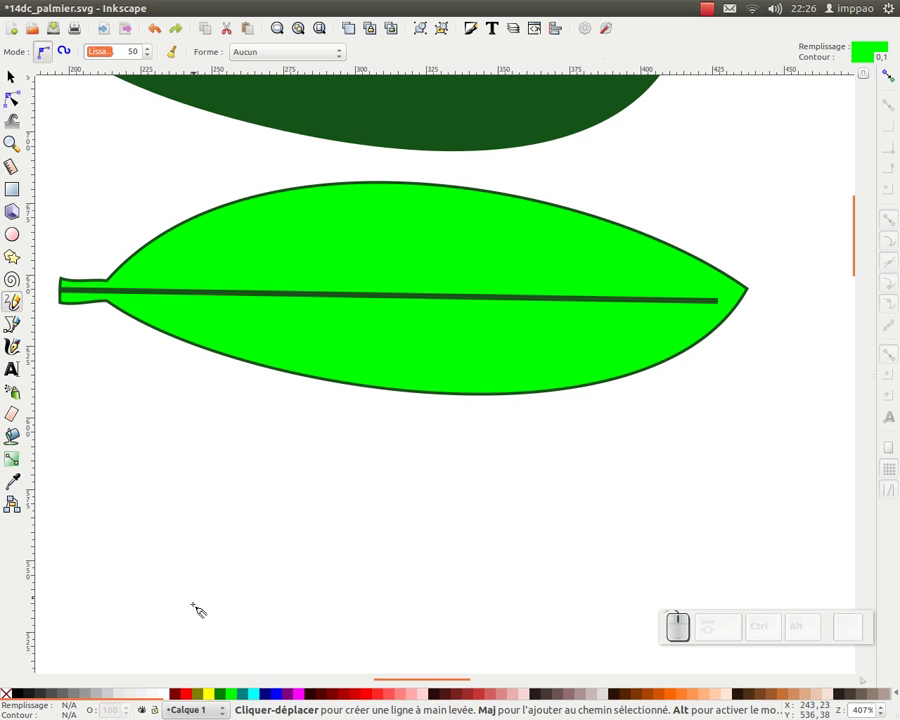
click(281, 294)
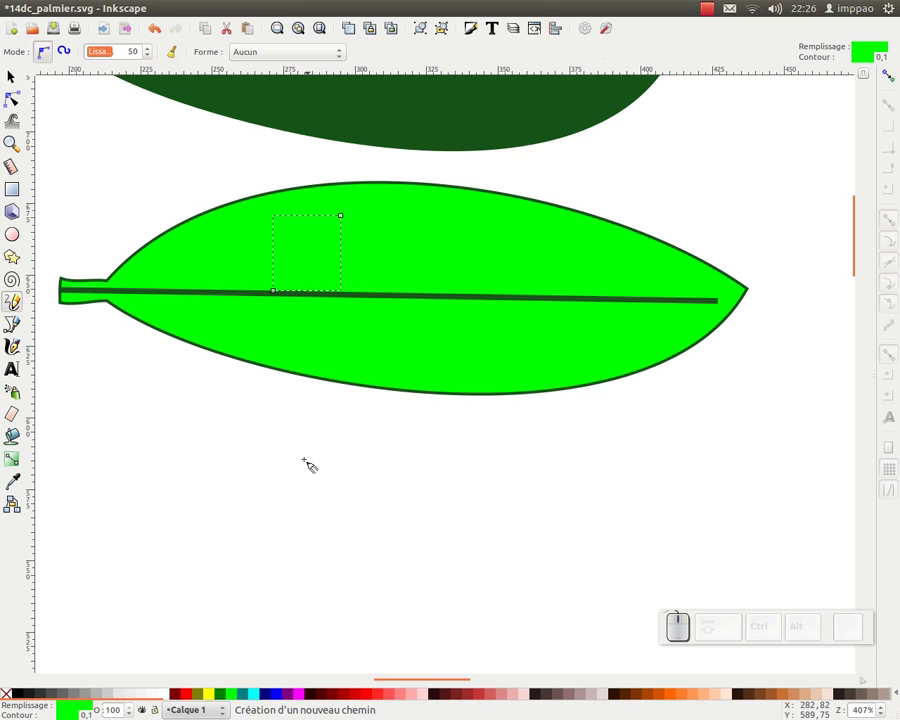
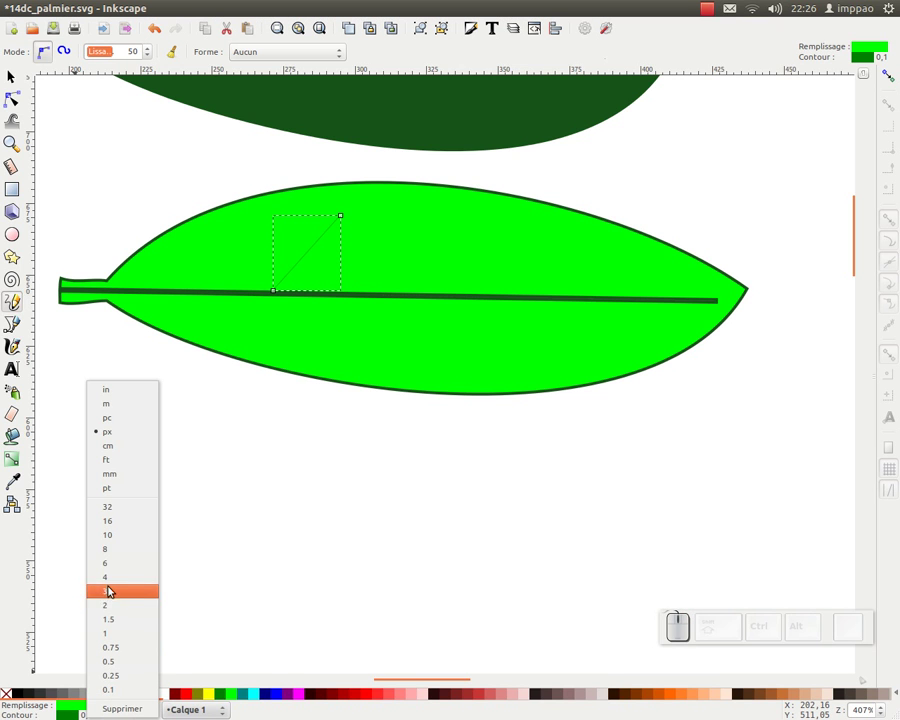
- Set the vein stroke to 2 px and sketch further veins off the bright leaf's midrib
click(113, 601)
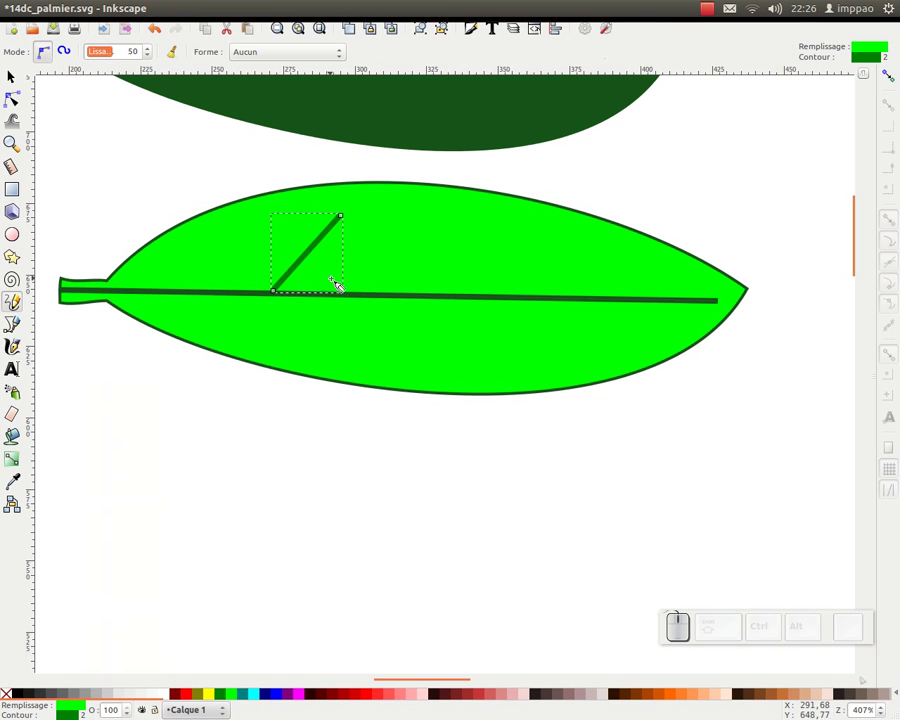
click(420, 298)
click(484, 227)
click(529, 300)
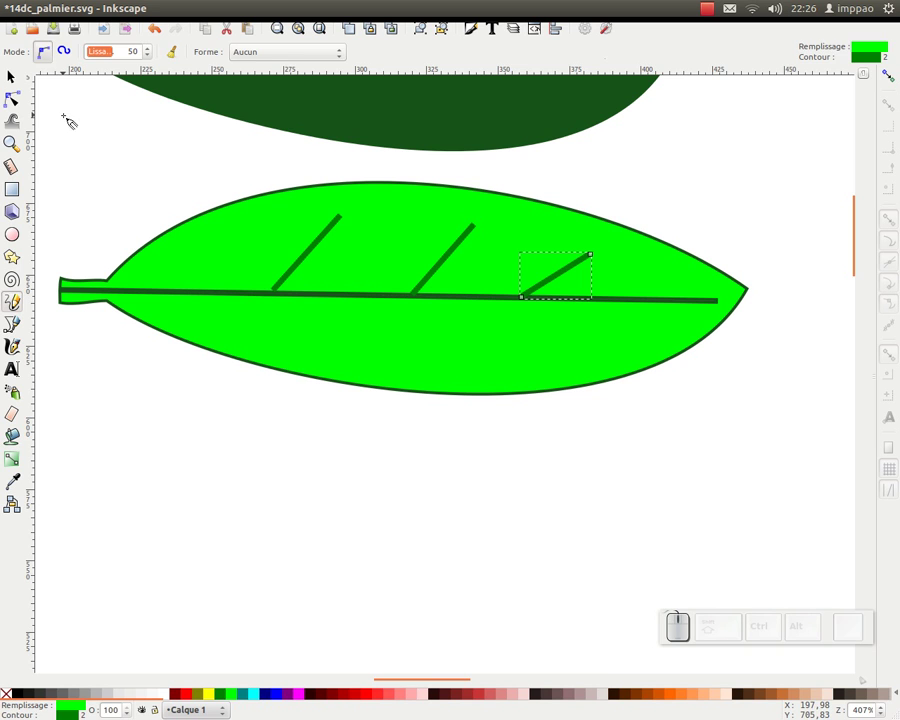
- Undo the extra veins so only the first thick diagonal vein remains, ready for freehand drawing
click(21, 83)
key(ctrl+z)
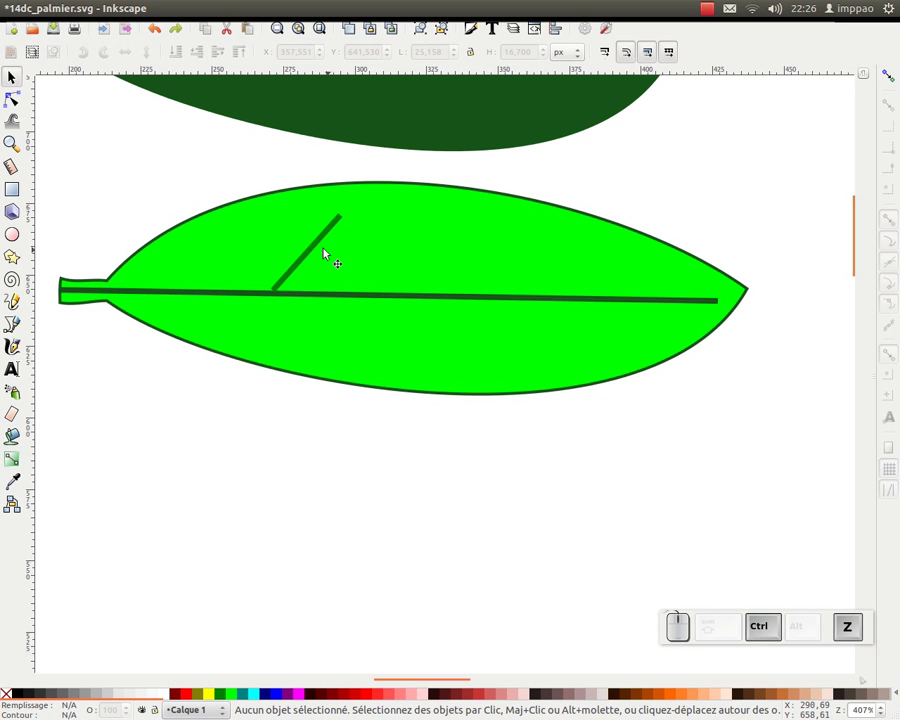
click(316, 242)
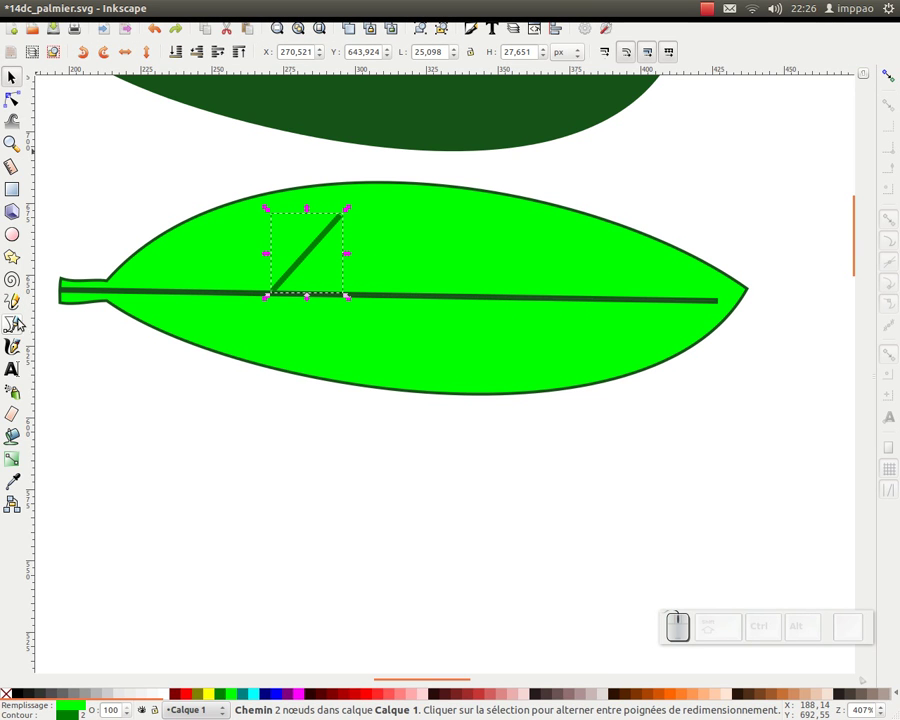
click(15, 302)
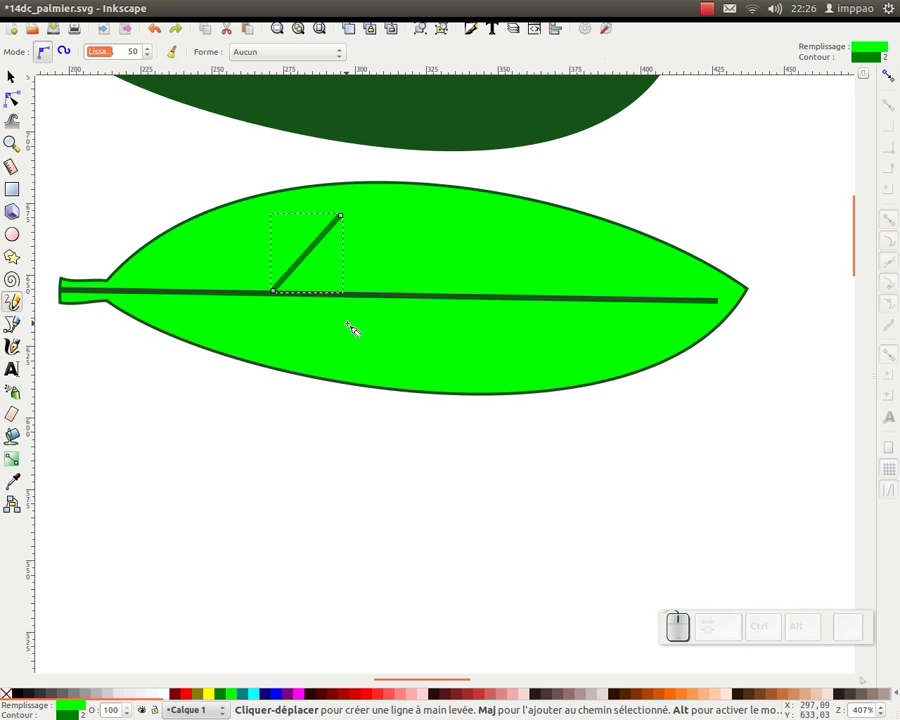
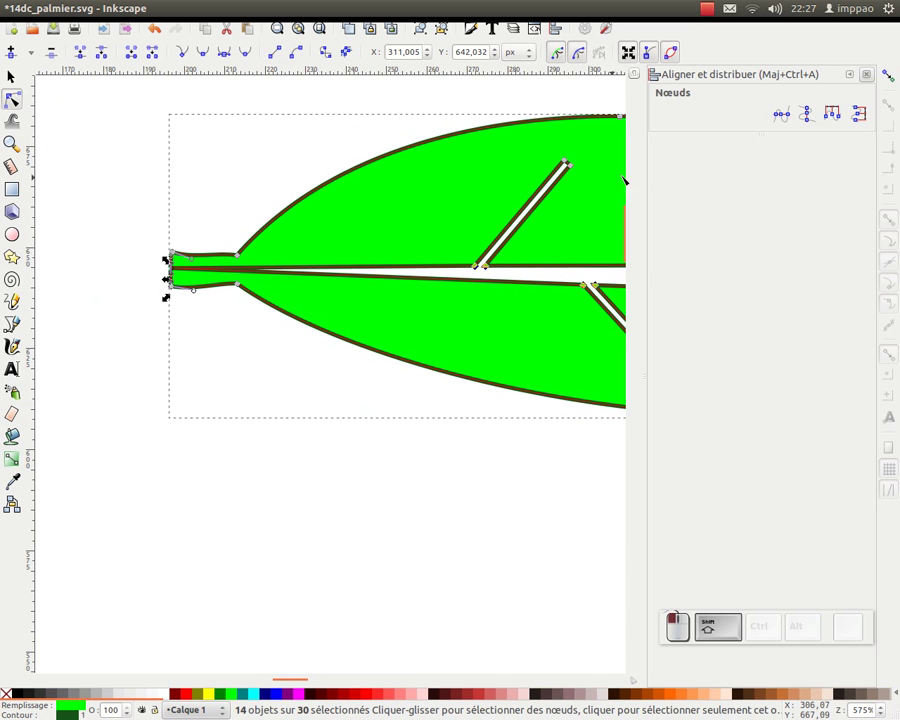
- Collapse the leaf's white midrib gap into a single dark line before reusing the leaf shape
click(782, 115)
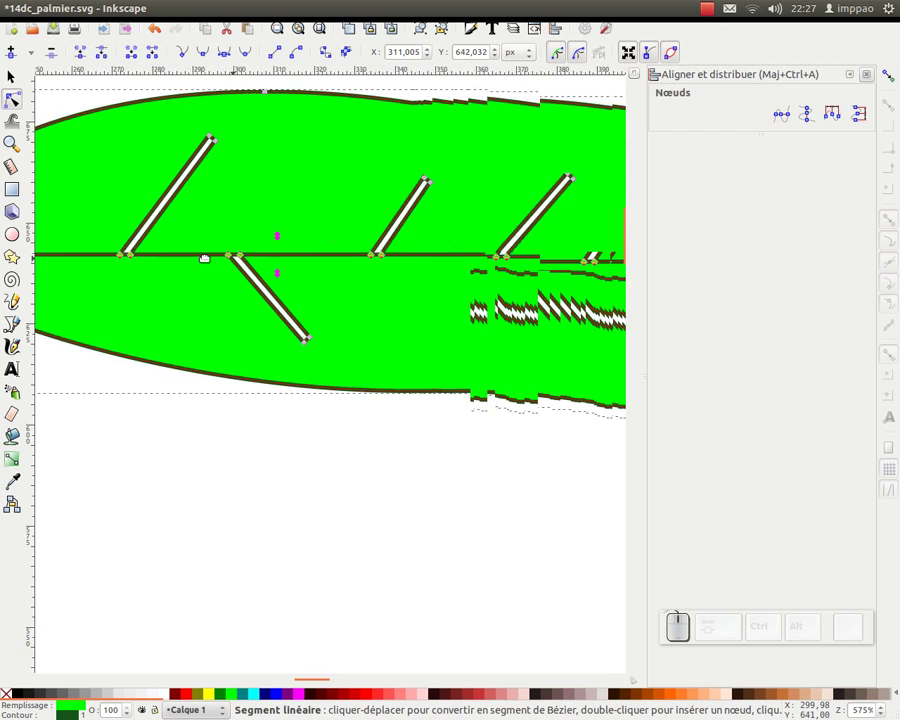
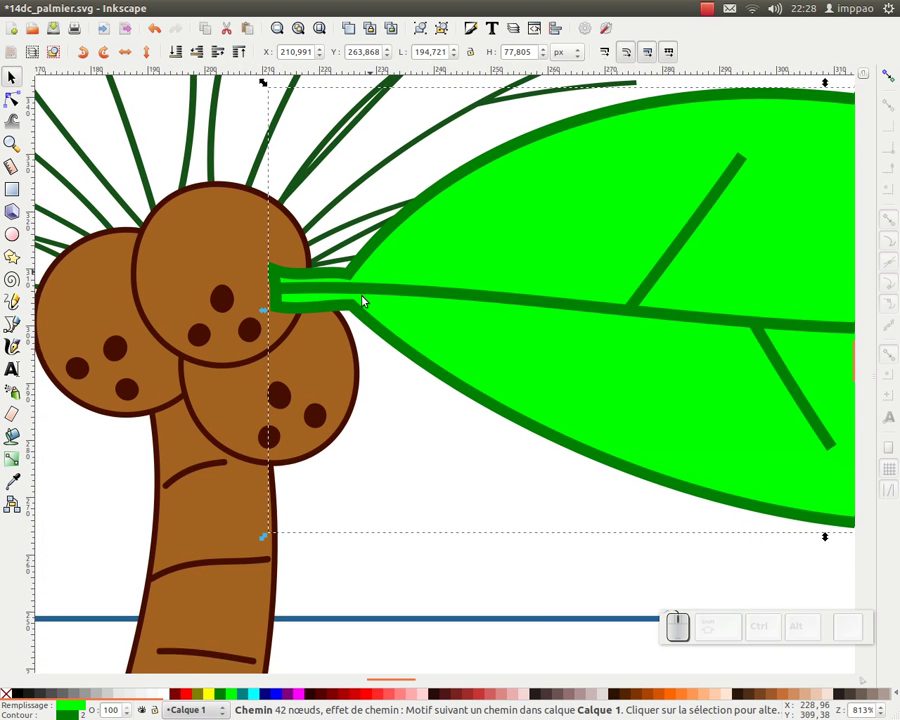
- Sample the palm leaves' gradient with the Dropper and apply it to the new leaf
key(F7)
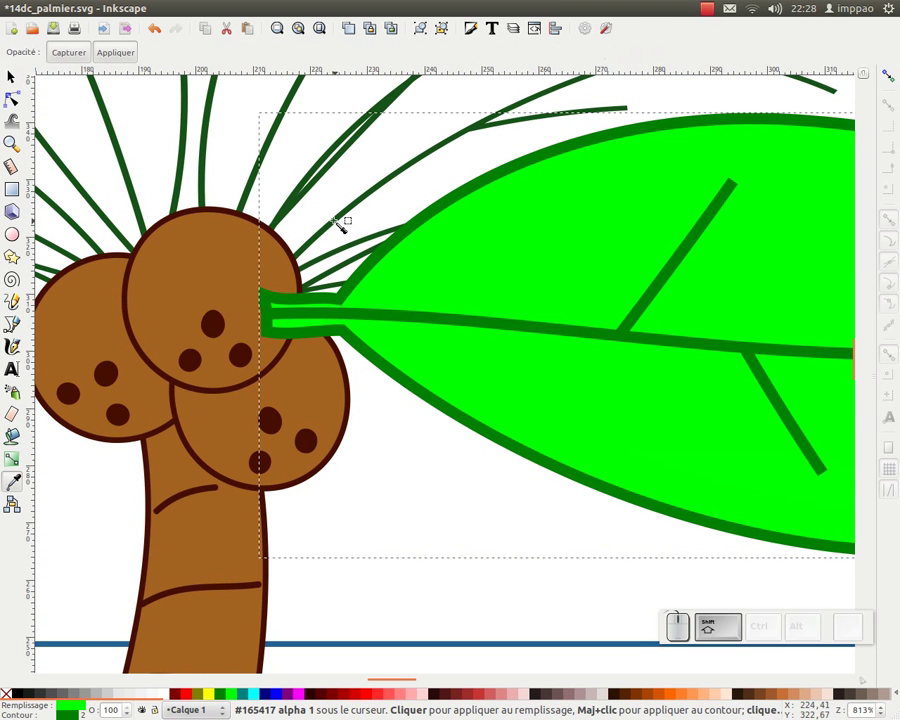
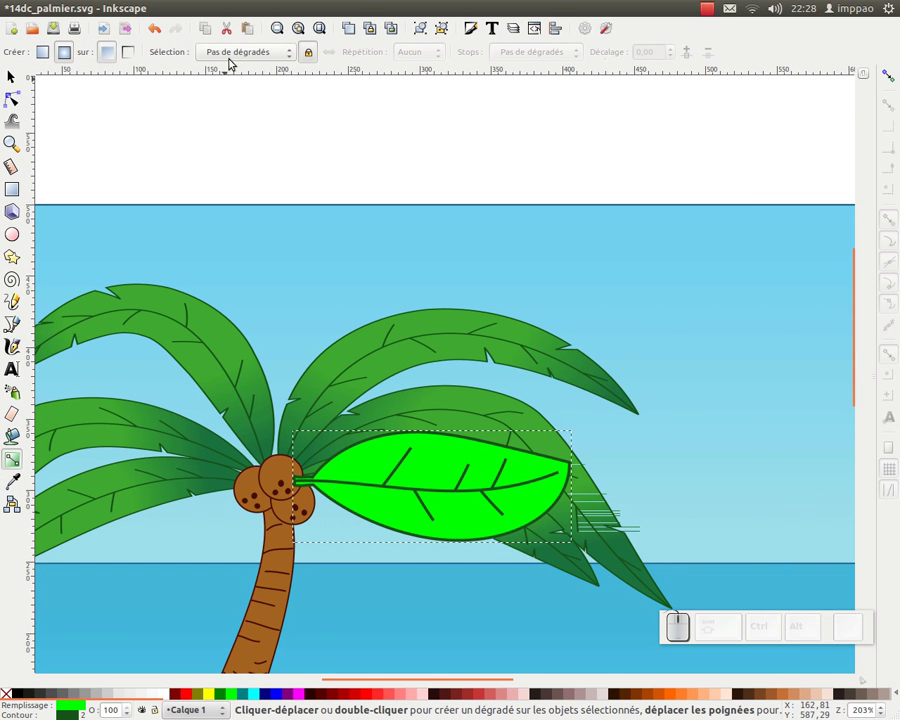
click(65, 53)
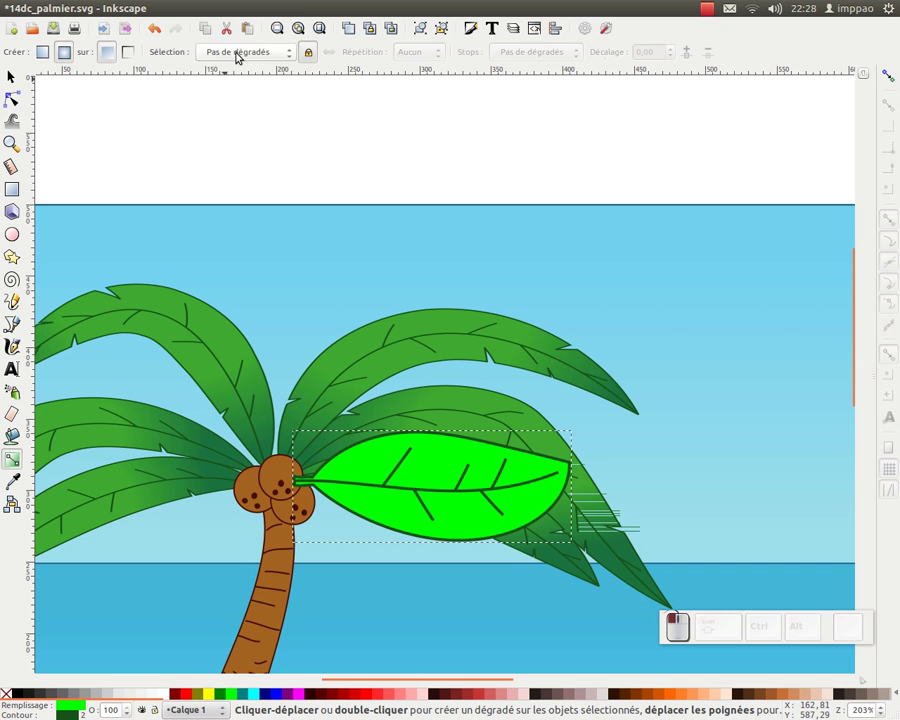
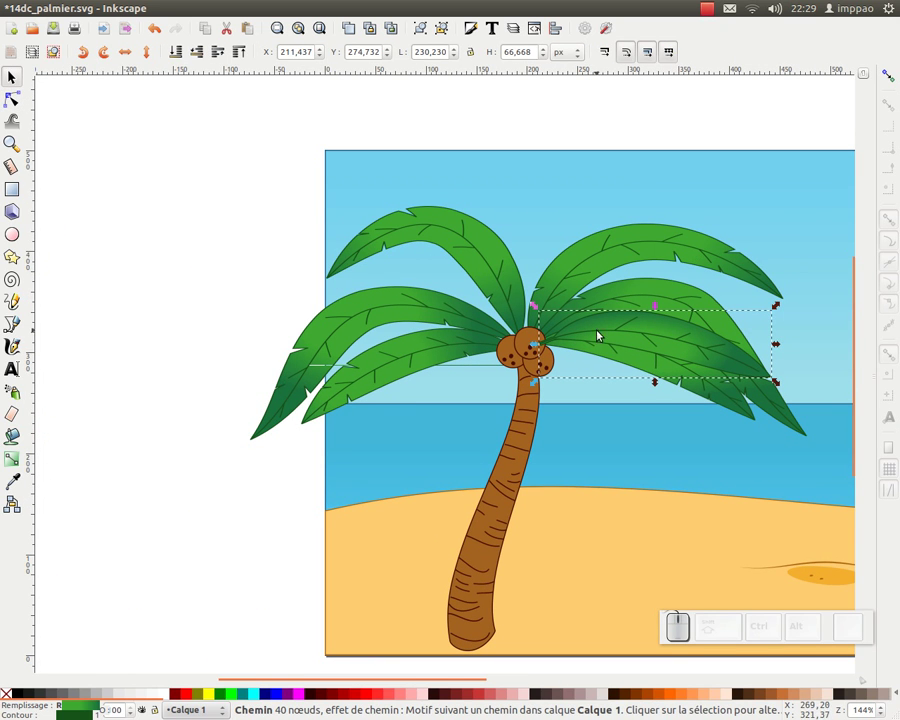
- Return to the Pencil with the clipboard leaf shape to draw more fronds from the coconuts
click(15, 302)
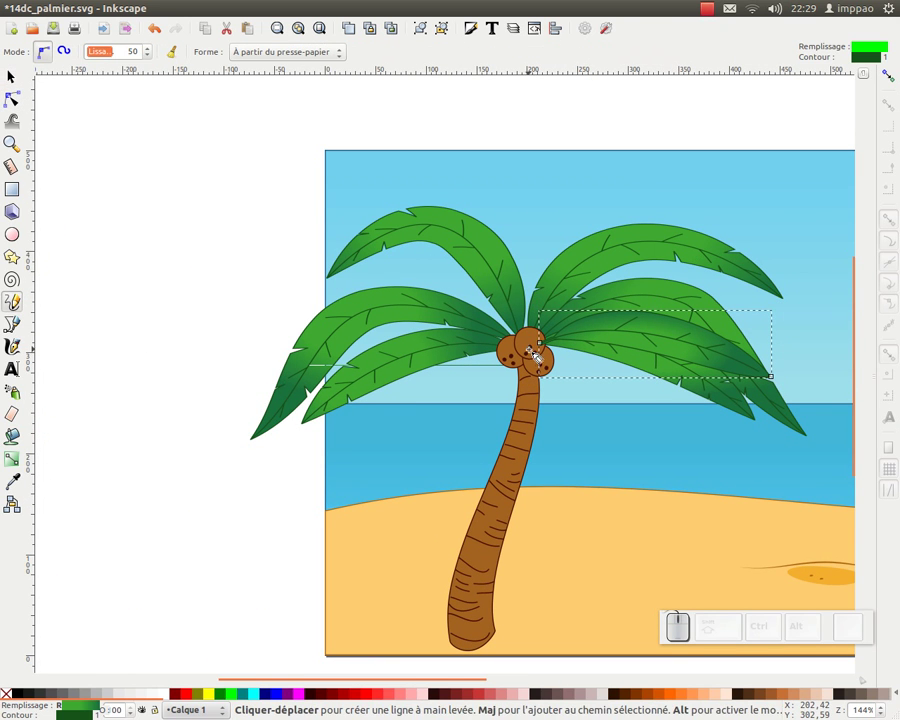
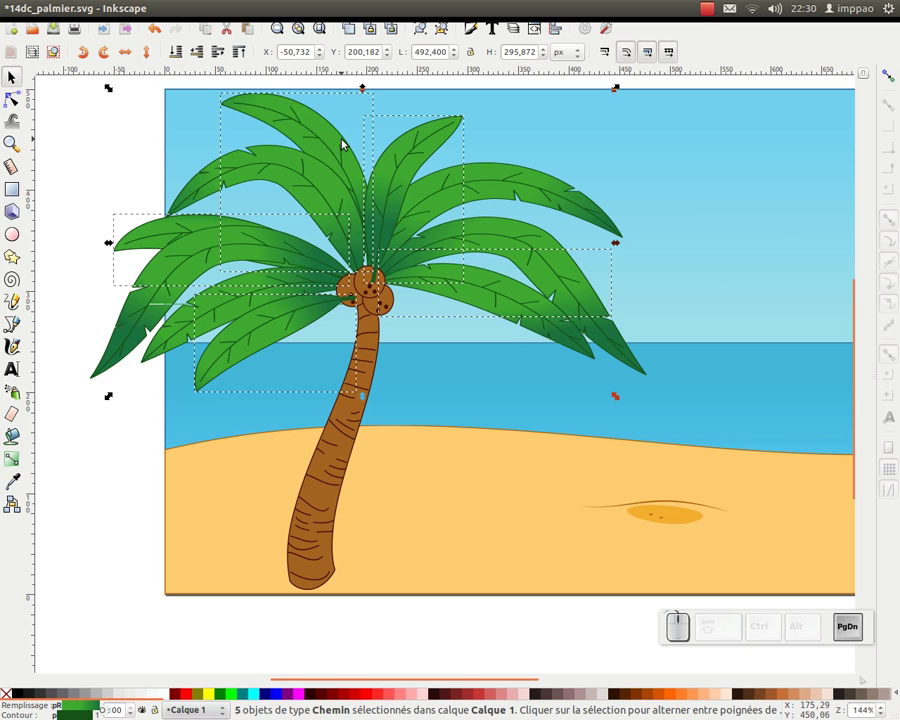
key(Page_Up)
key(ctrl+g)
key(ctrl+Page_Down)
key(ctrl+shift+g)
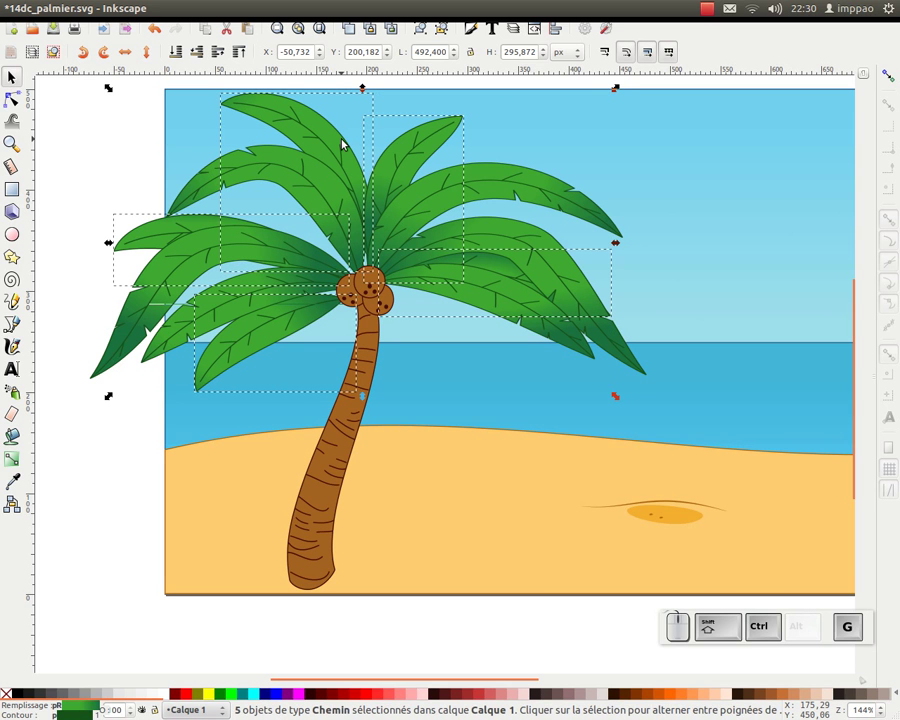
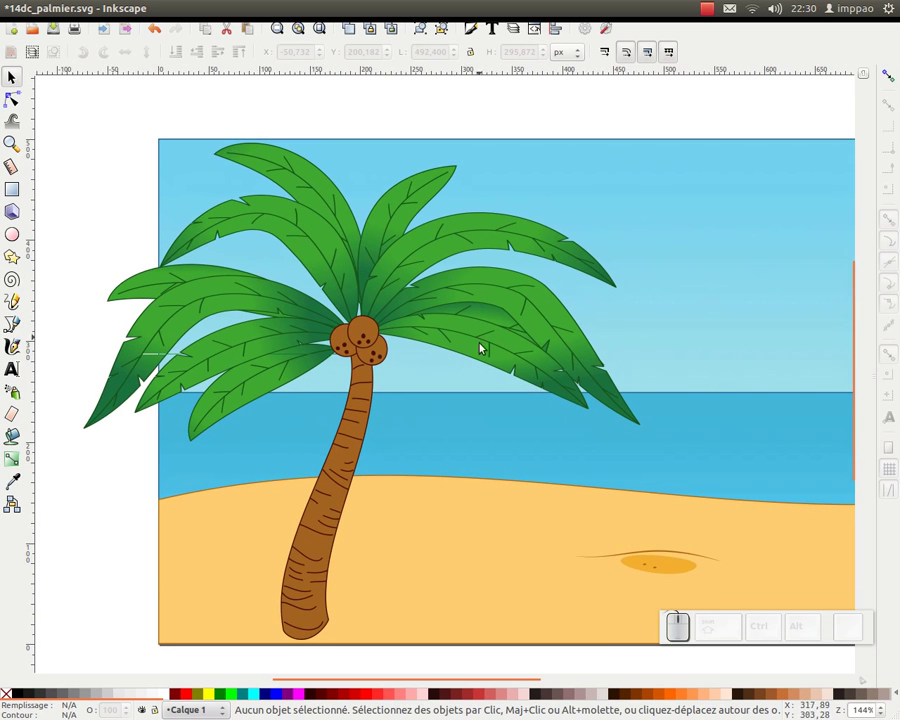
click(485, 359)
click(491, 342)
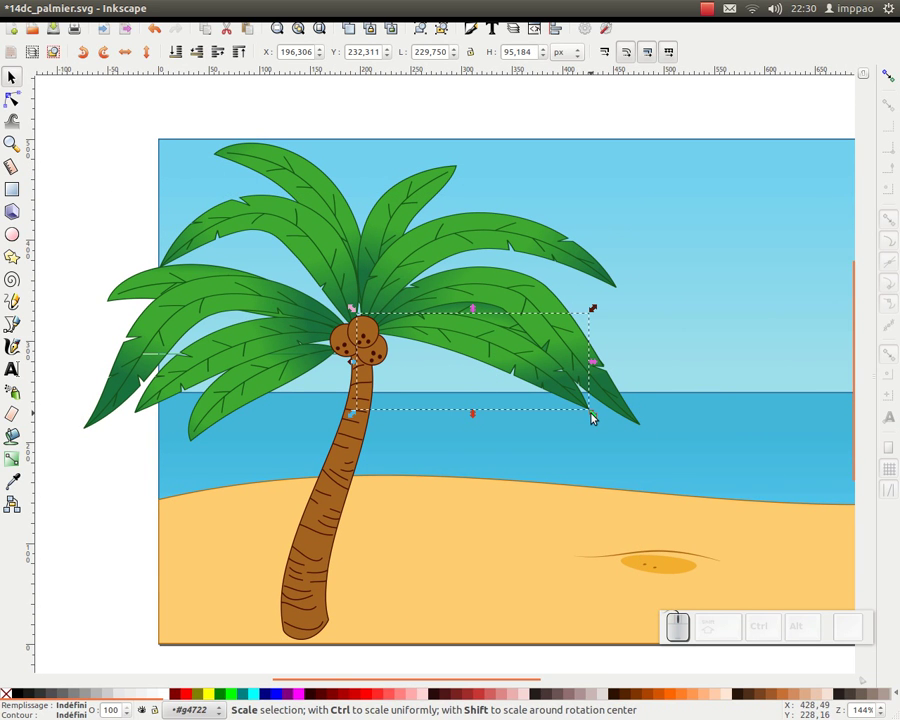
drag(598, 419, 454, 389)
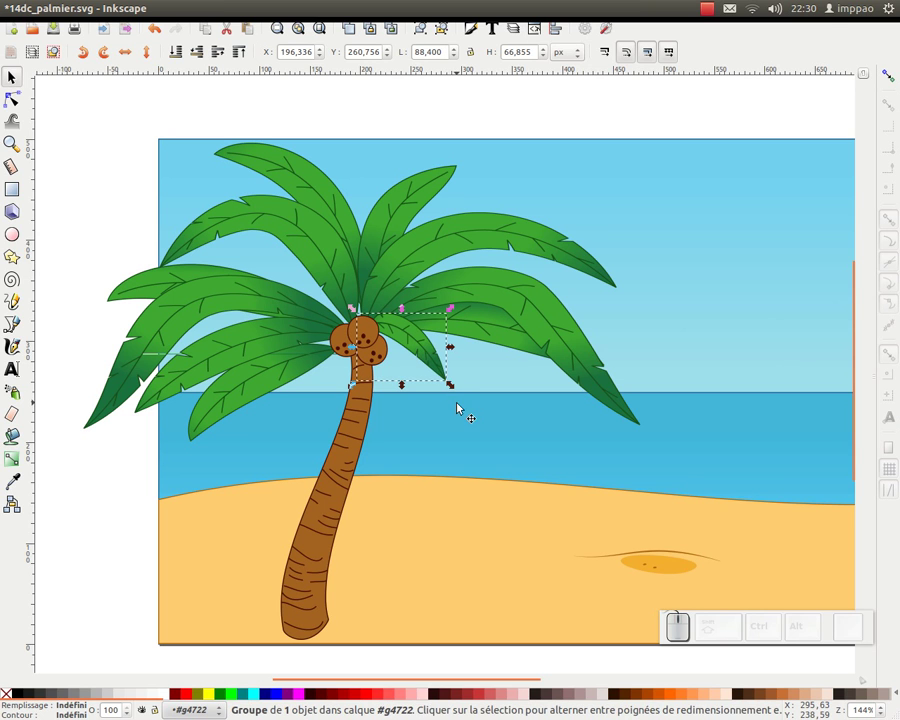
key(ctrl+z)
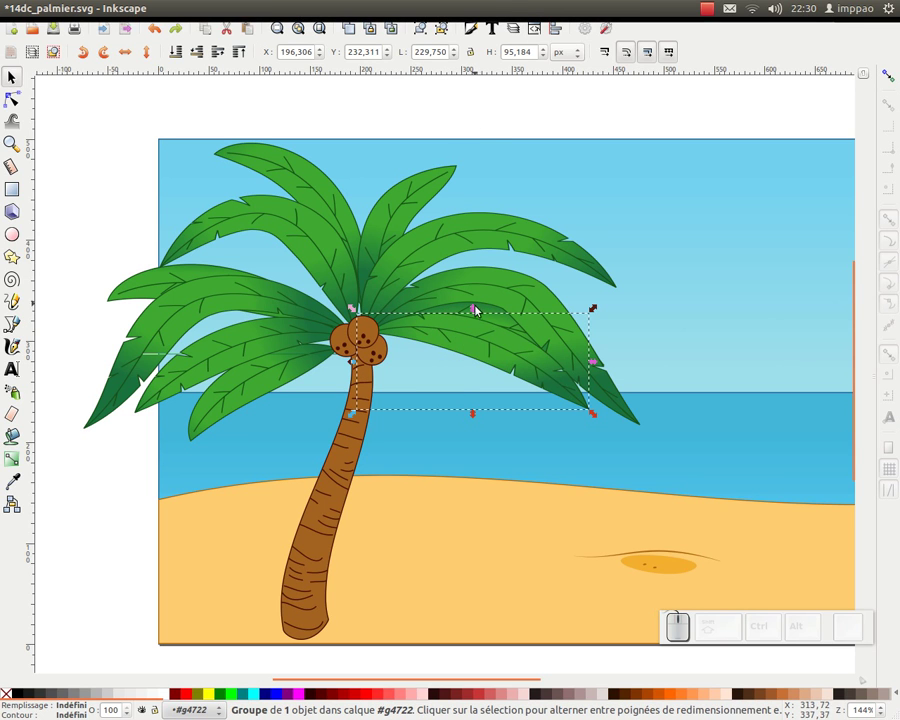
click(484, 131)
click(419, 196)
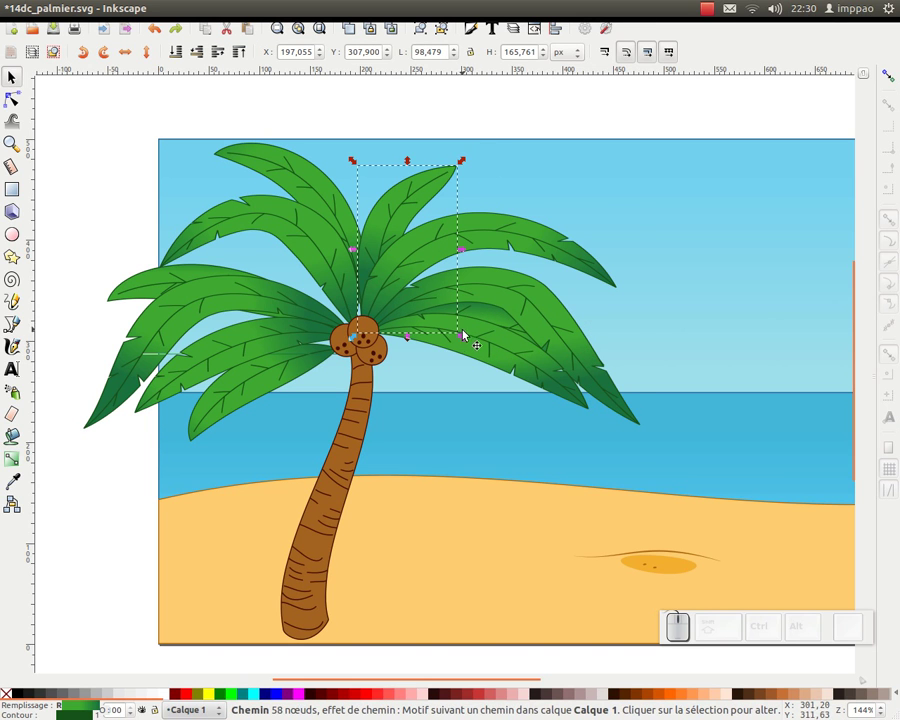
click(473, 344)
click(402, 176)
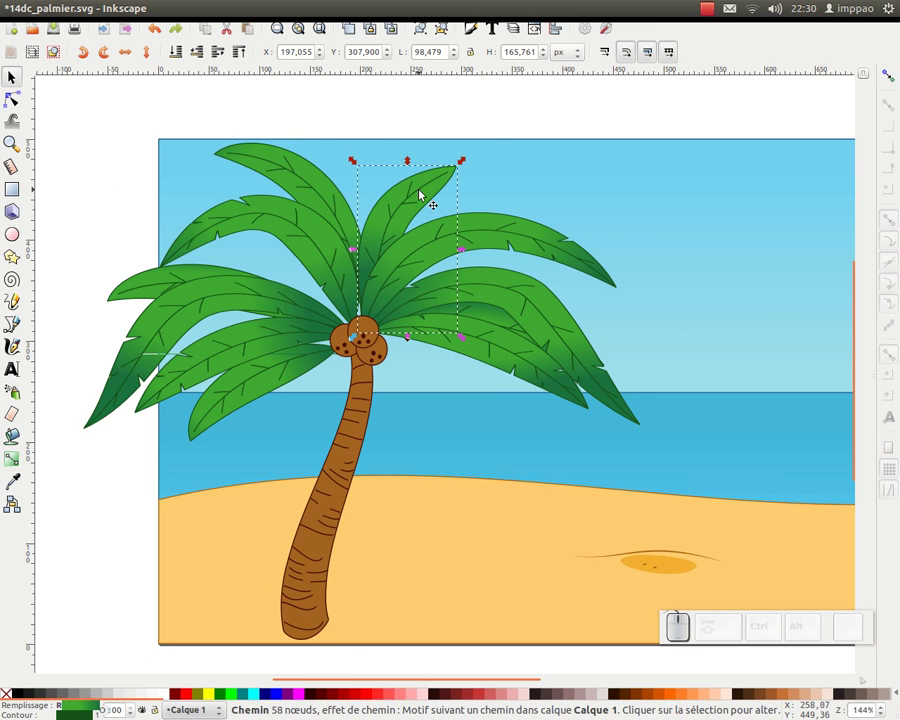
click(476, 232)
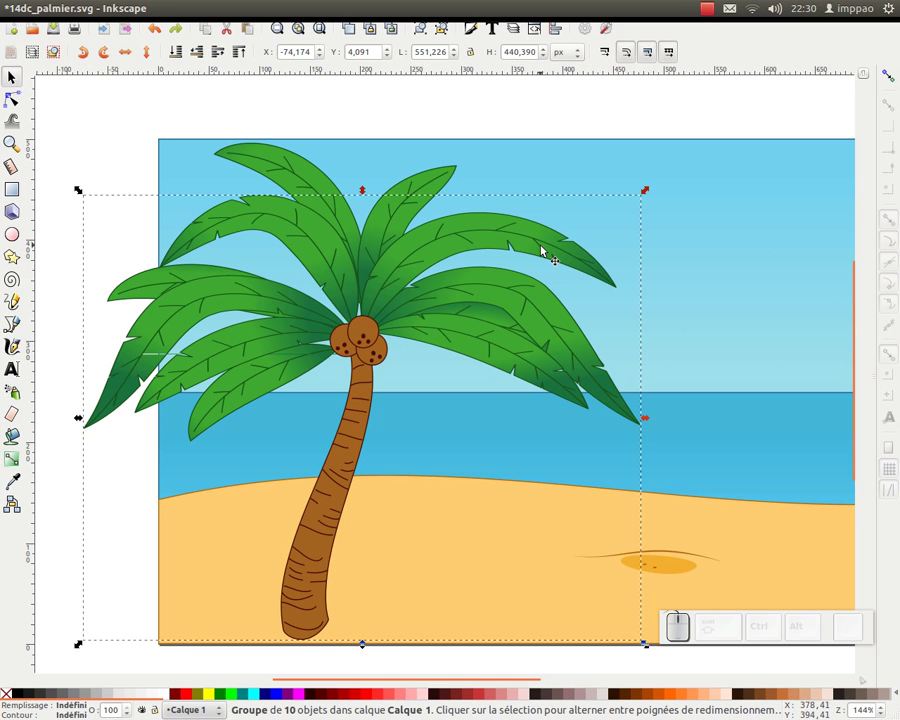
click(490, 349)
click(491, 350)
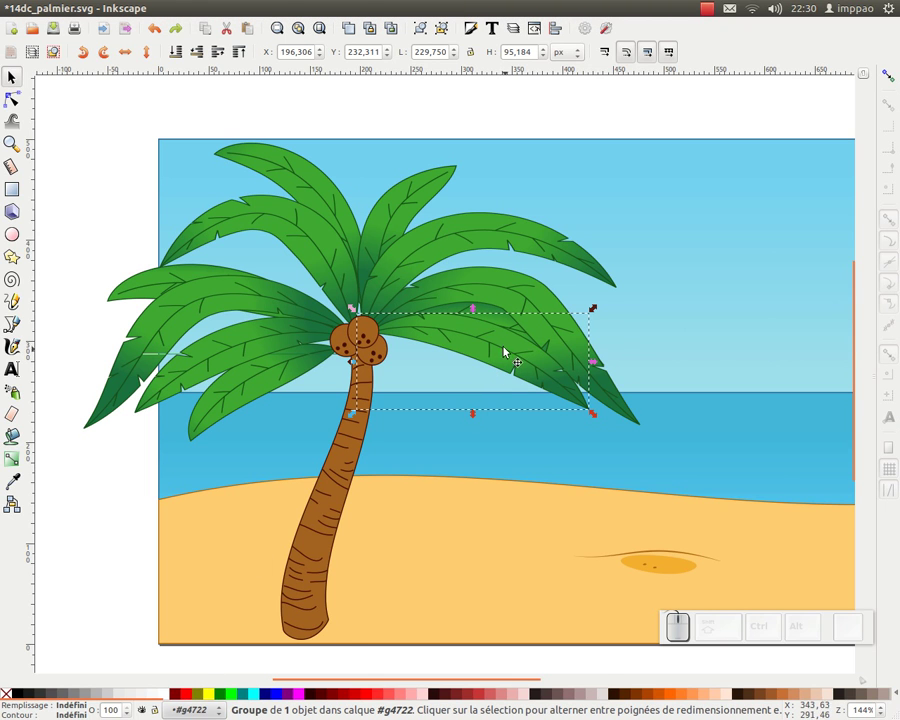
click(443, 36)
- Draw a short leaf drooping below the coconuts and tidy its path nodes
key(ctrl+z)
drag(475, 354, 334, 193)
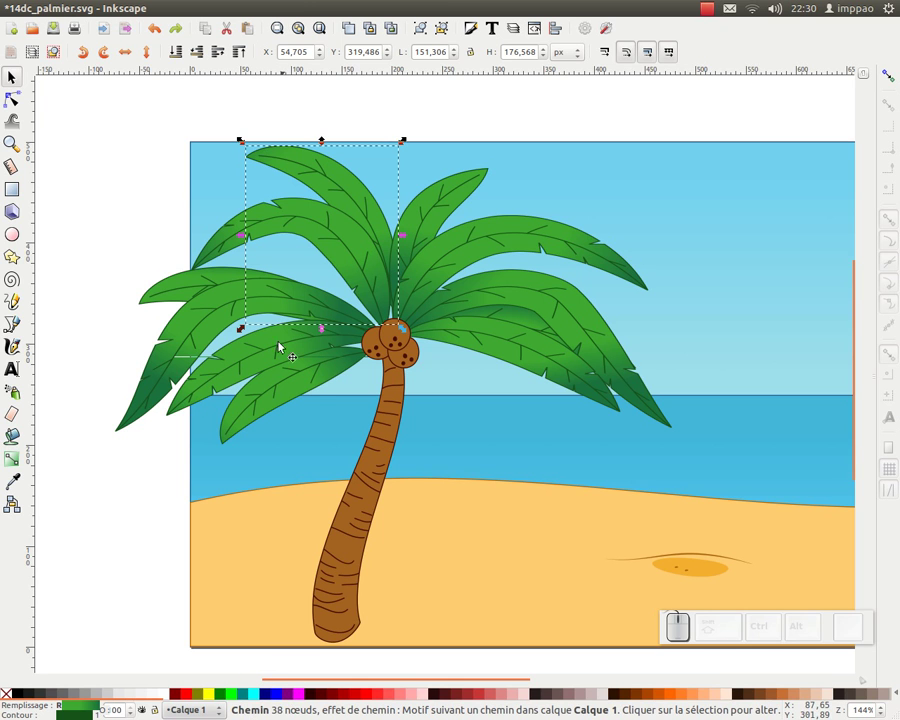
drag(247, 146, 450, 384)
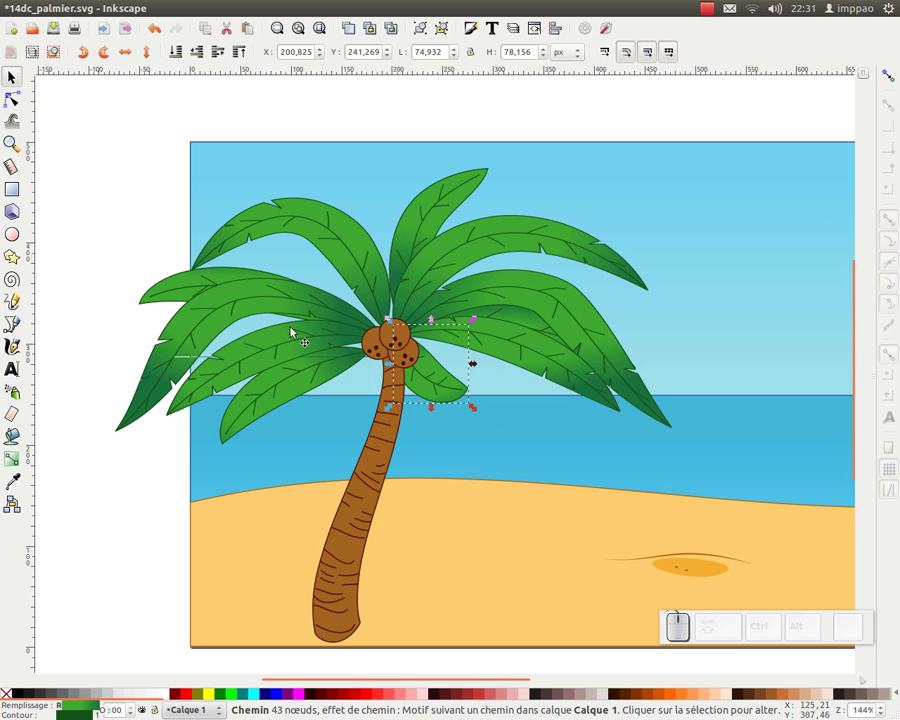
click(14, 105)
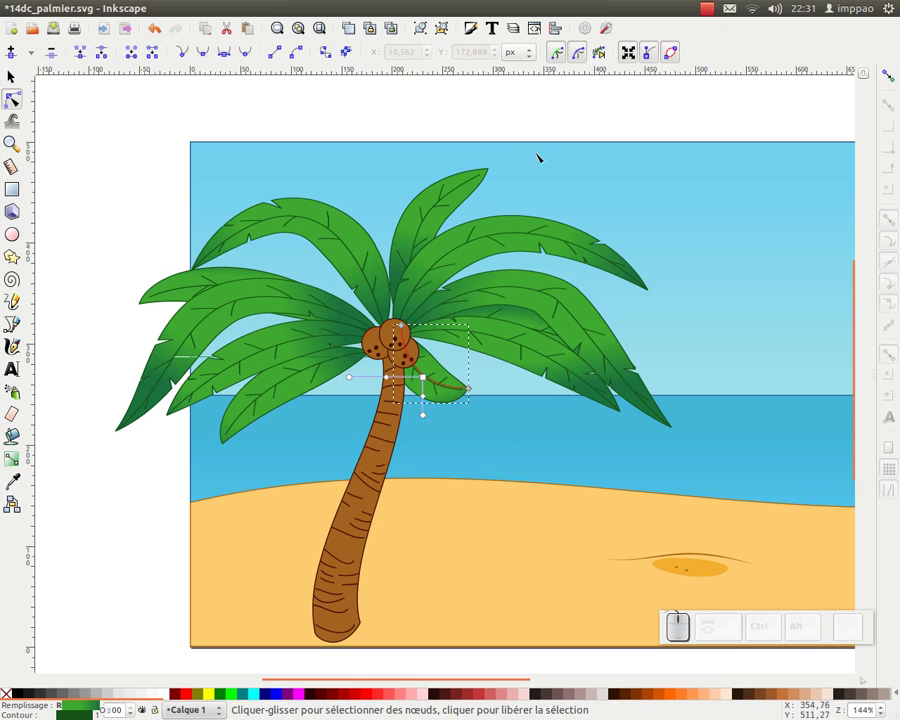
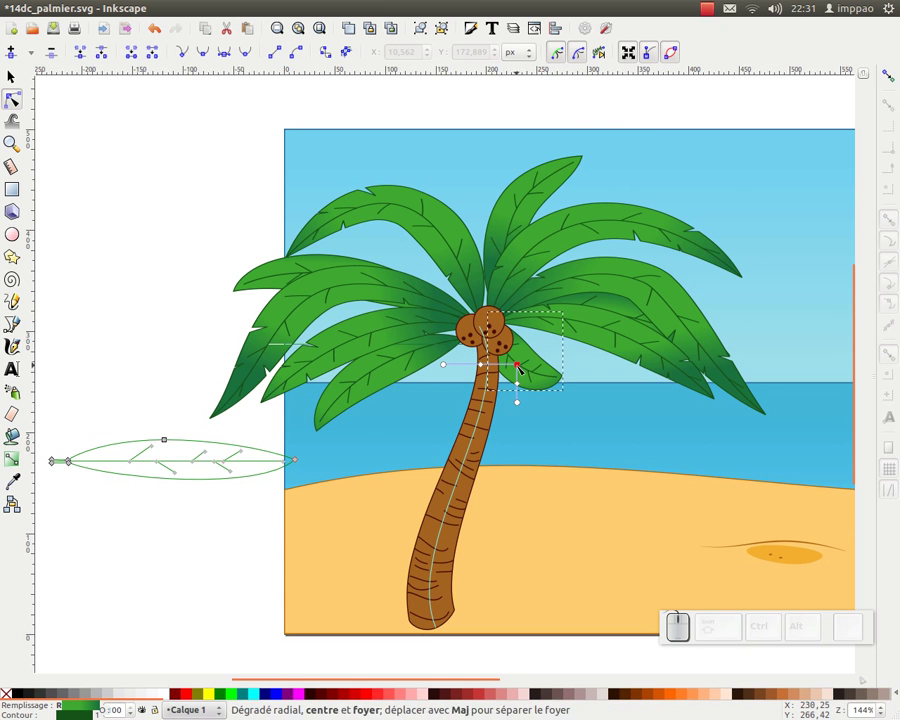
key(z)
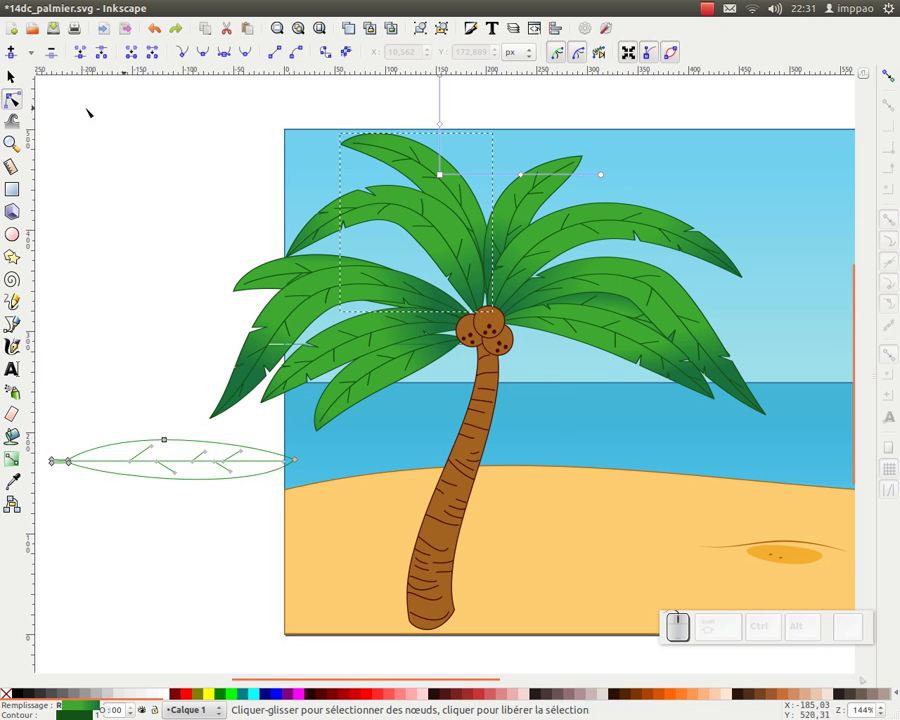
click(16, 89)
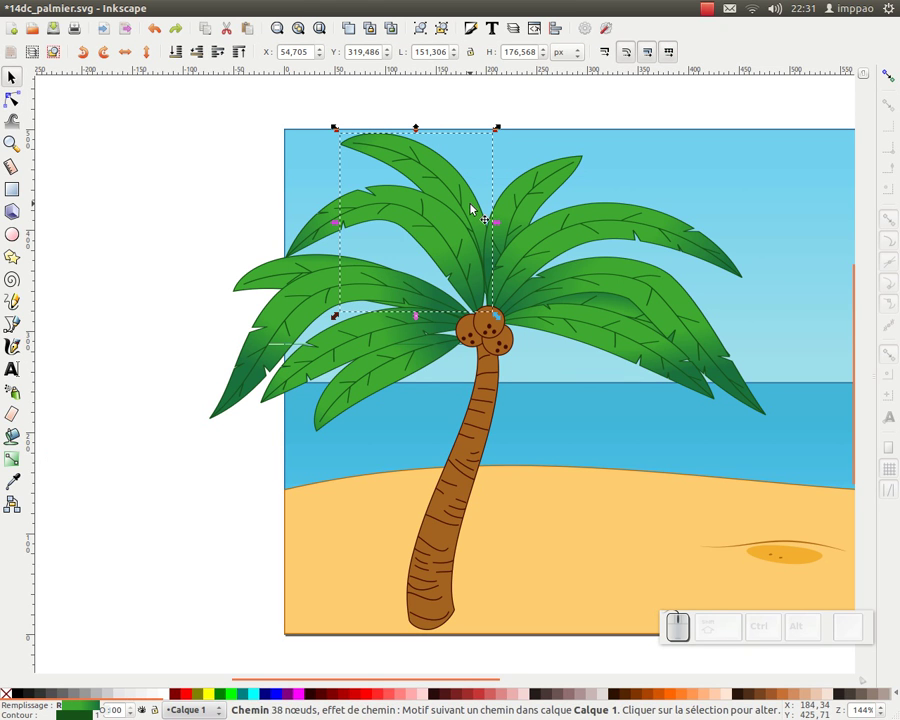
- Group the upright top leaf, then drag the short leaf into place right under the coconuts
key(ctrl+g)
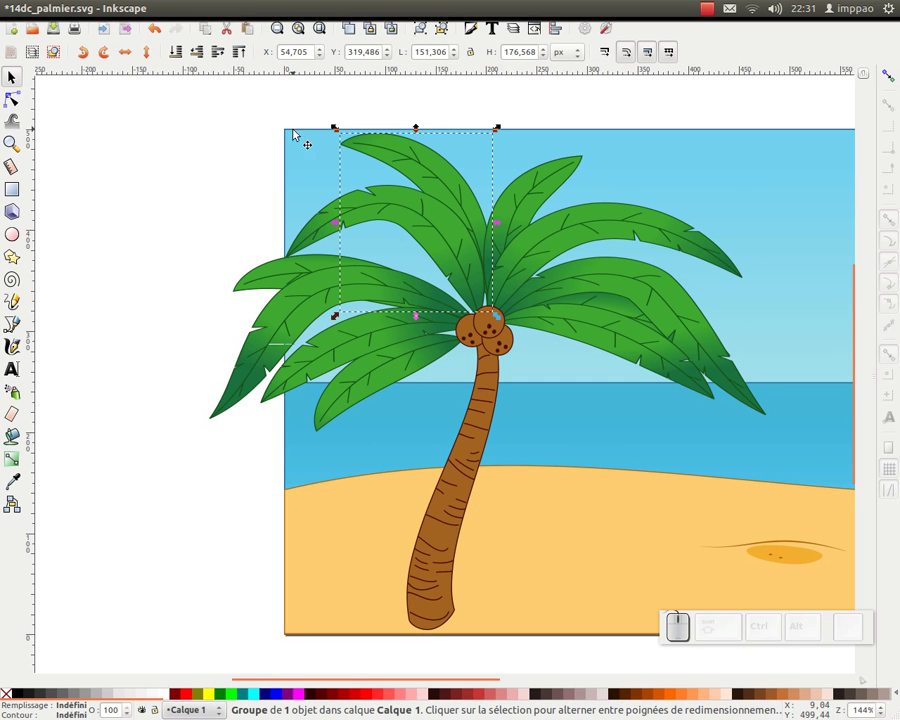
drag(340, 133, 542, 392)
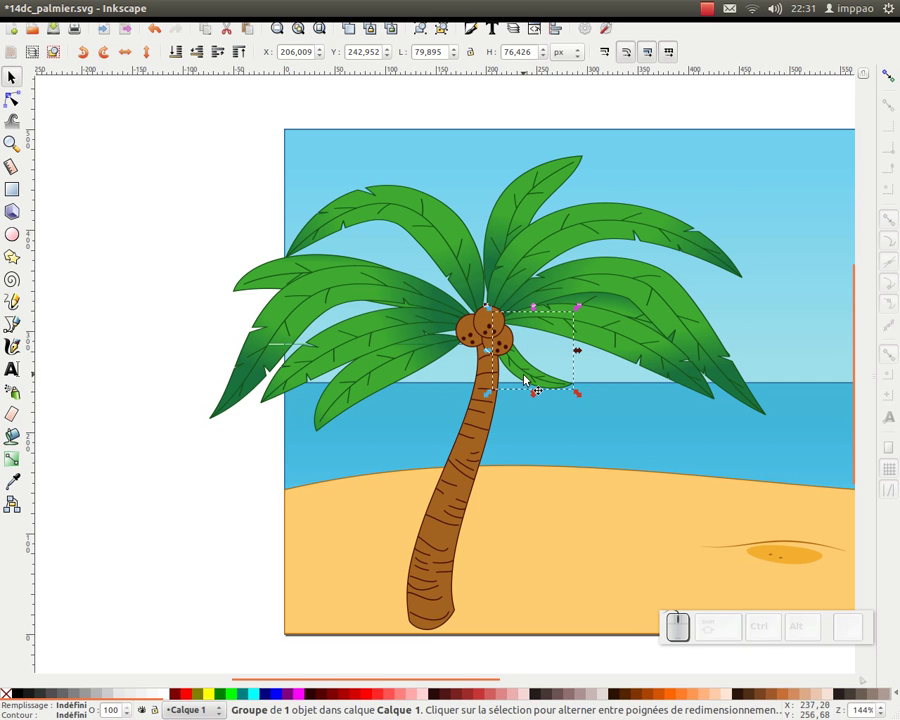
drag(534, 377, 11, 111)
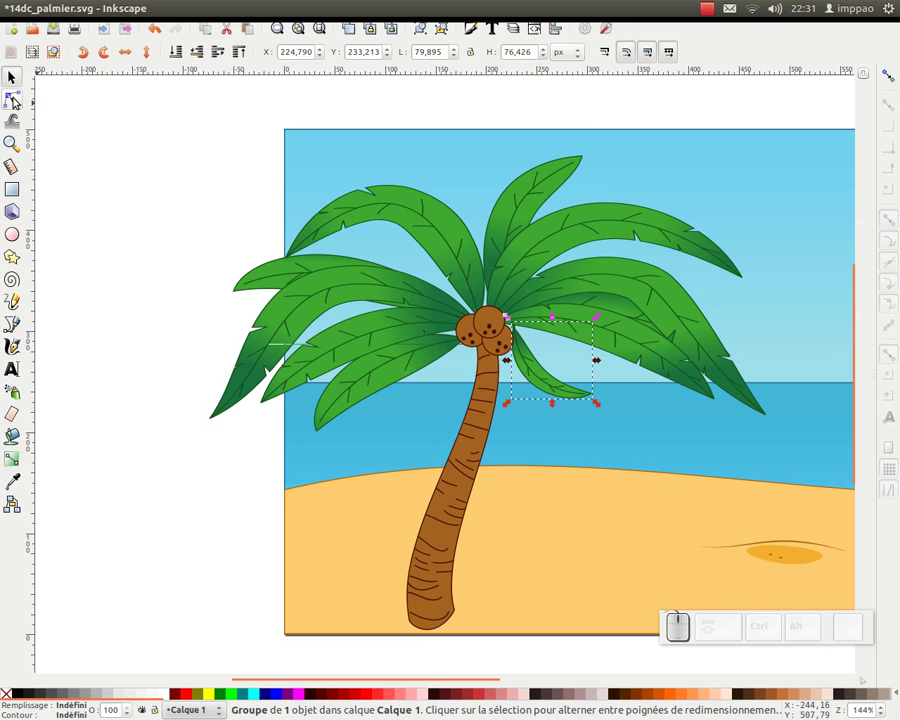
click(16, 97)
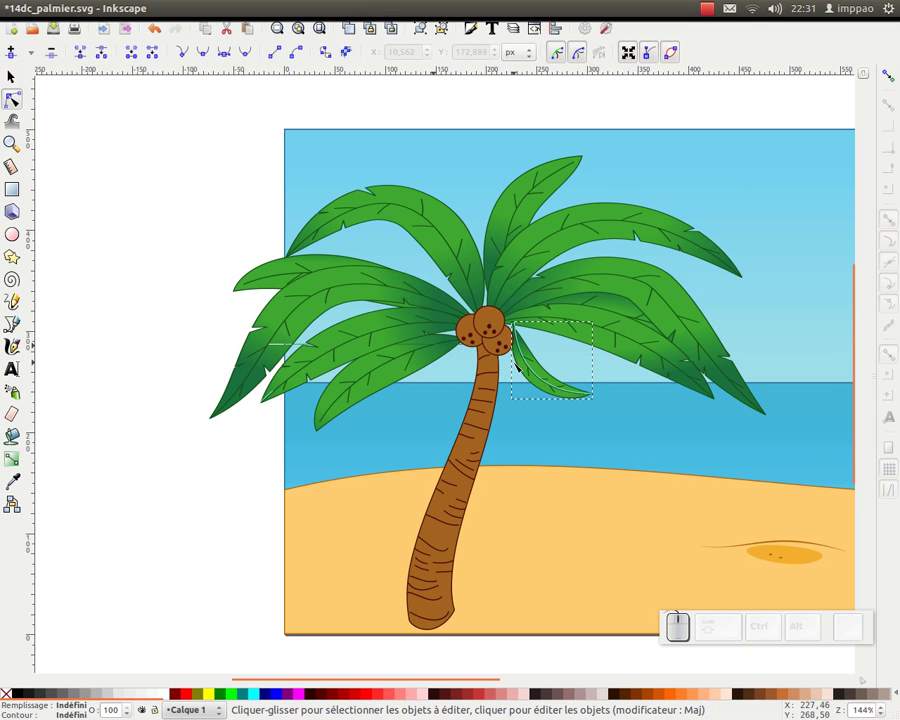
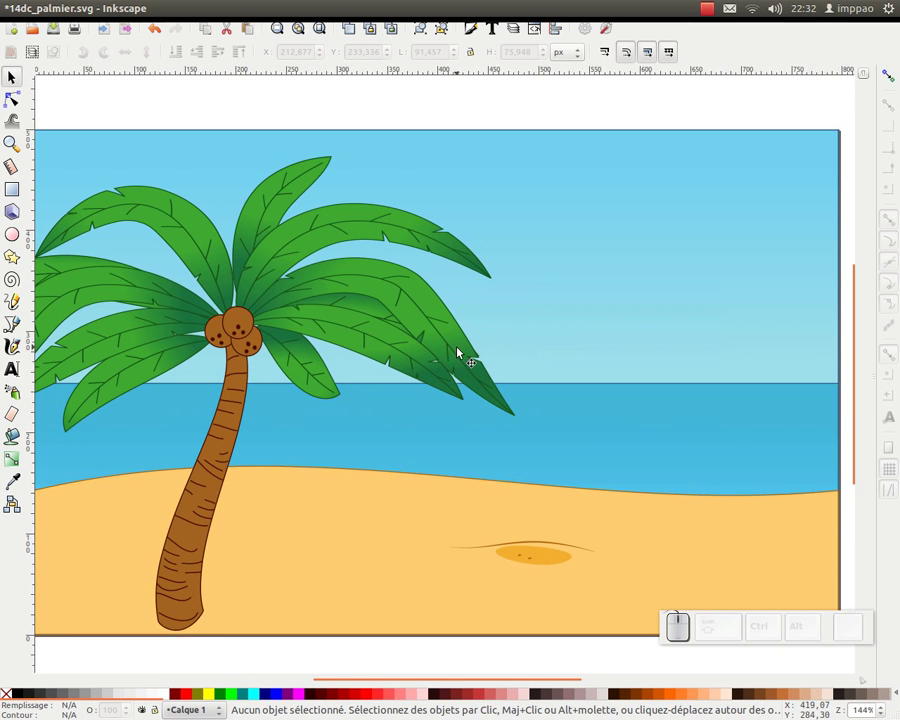
click(423, 343)
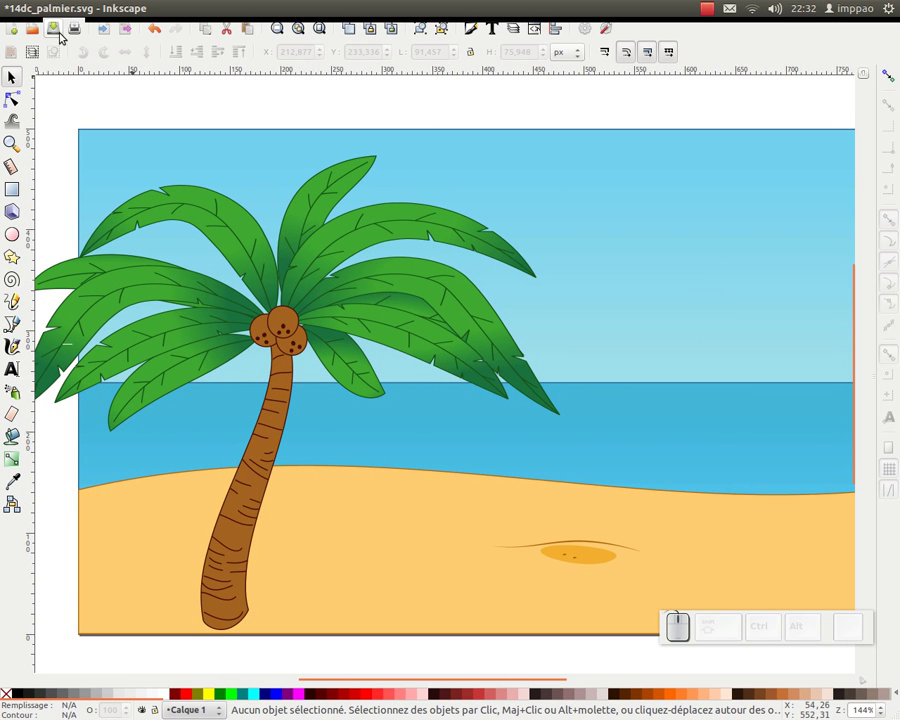